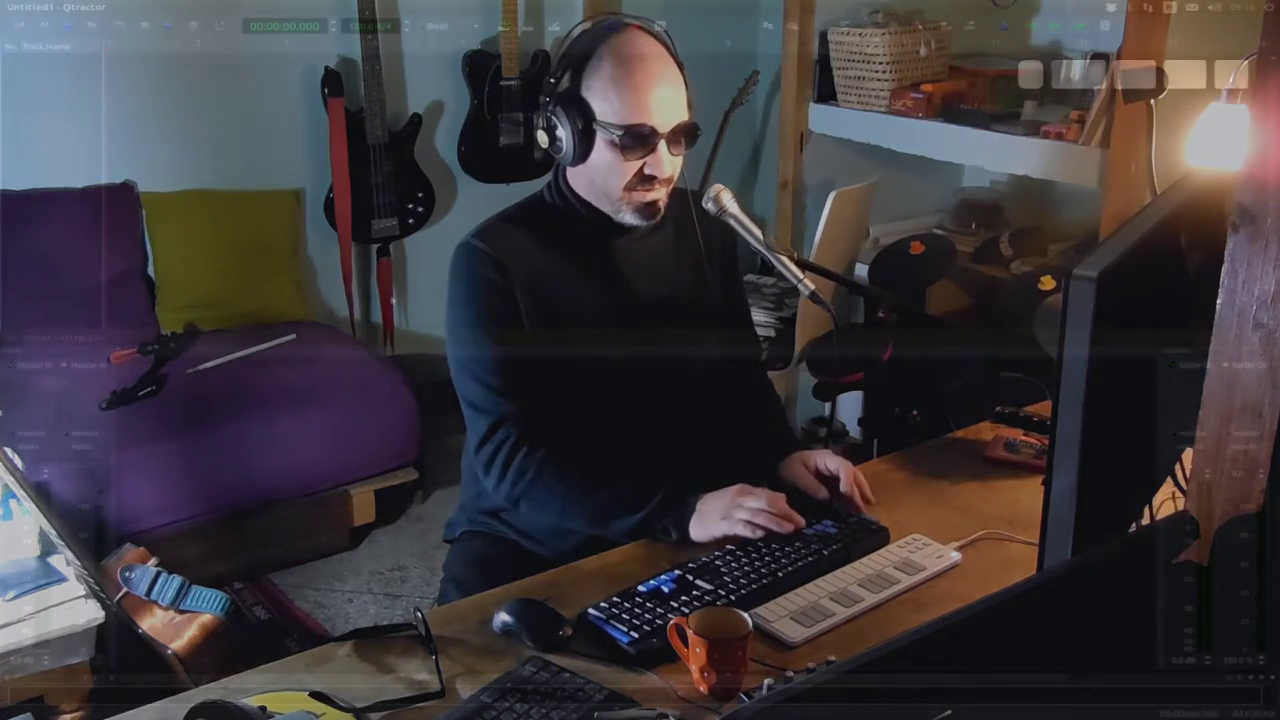
- Show the Mixer window beneath the empty Untitled1 session
{"action": "key", "text": "F9"}
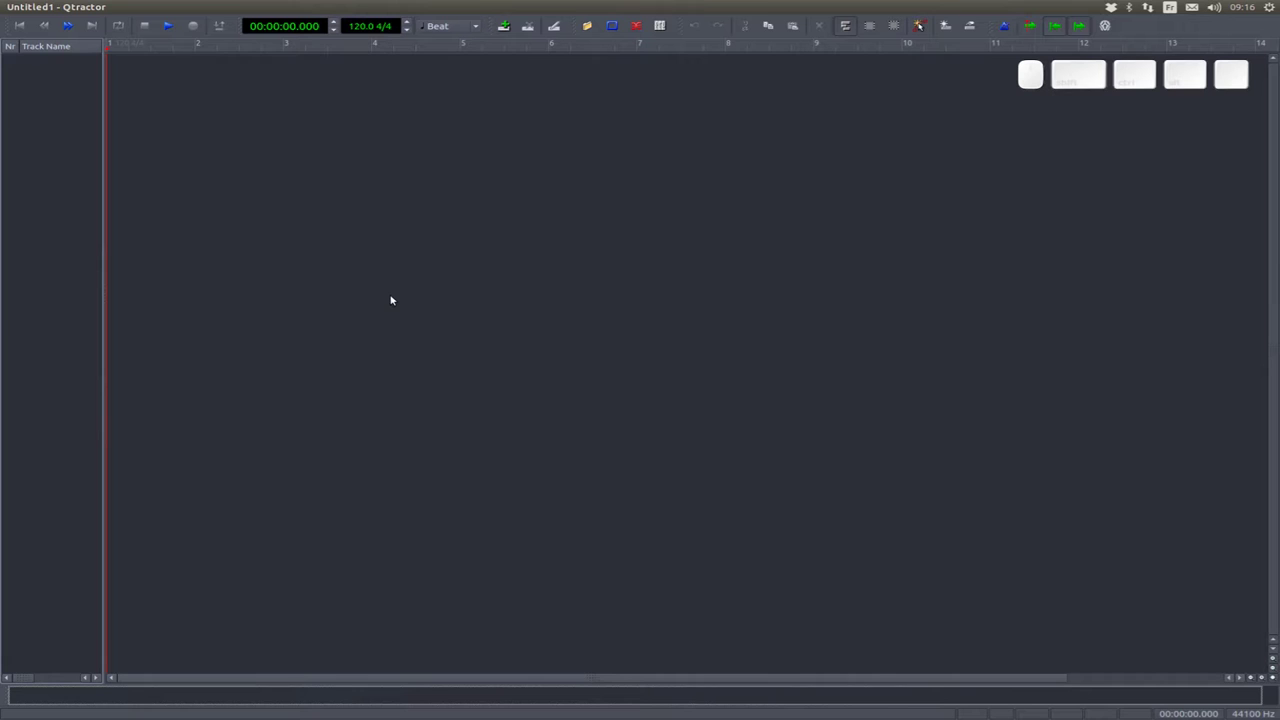
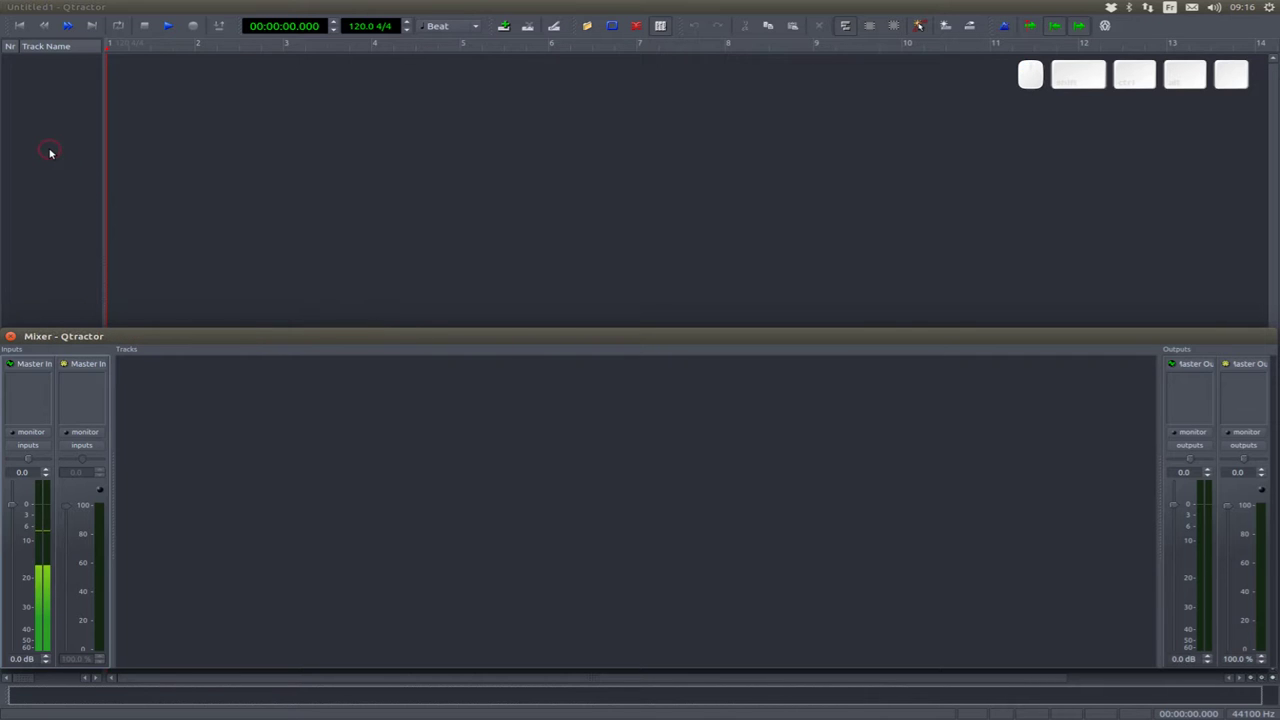
- Glance at the track list's context options, dismiss them, and hide the Mixer again
{"action": "right_click", "coordinate": [52, 150]}
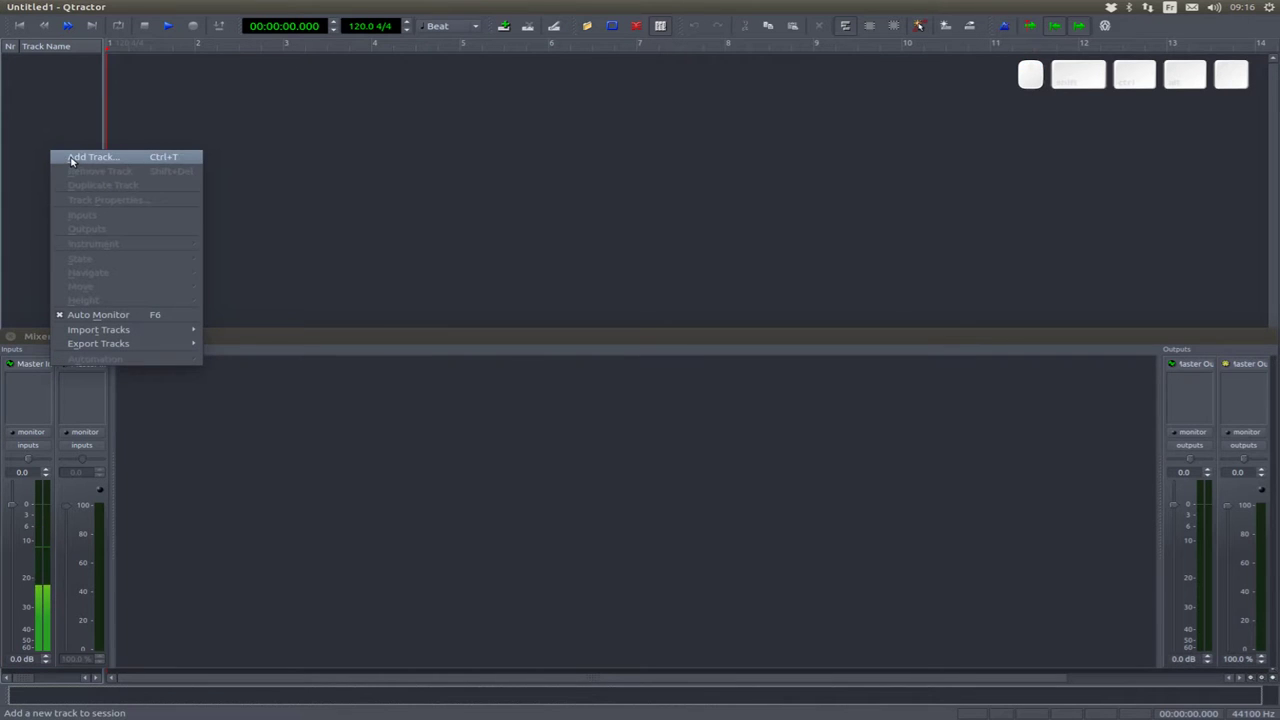
{"action": "left_click", "coordinate": [77, 105]}
{"action": "left_click", "coordinate": [158, 370]}
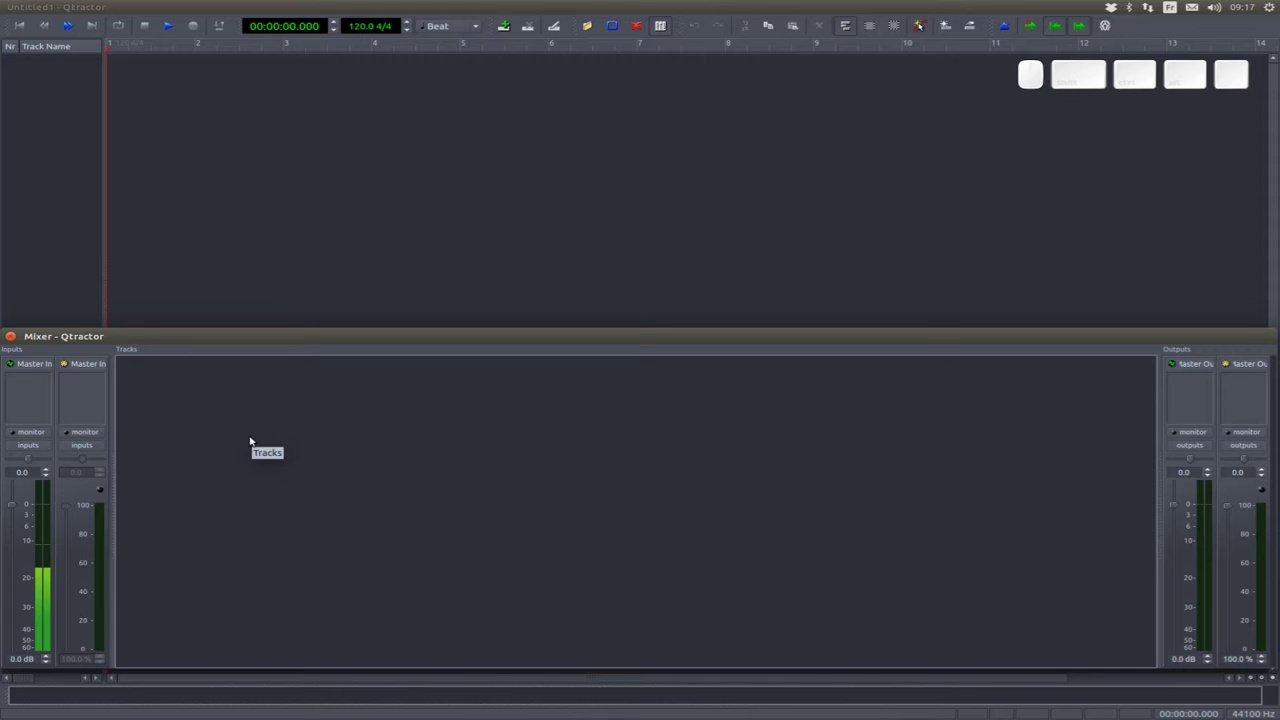
{"action": "key", "text": "F9"}
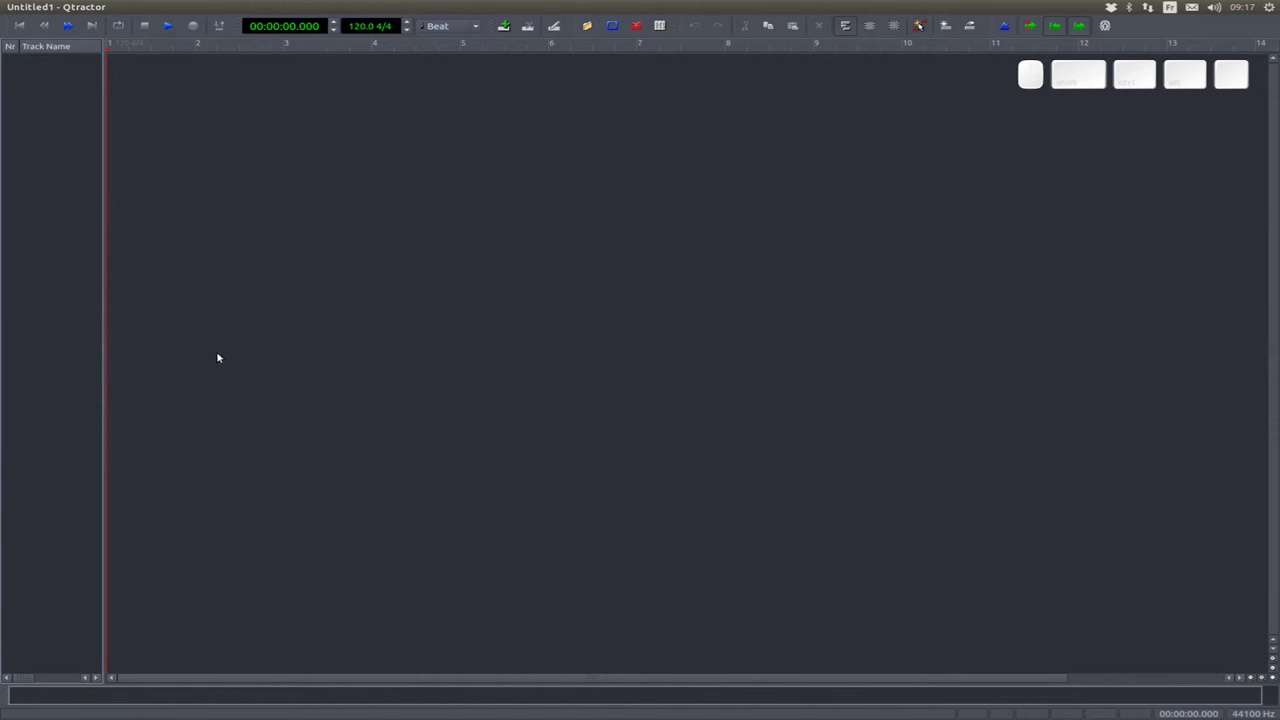
- Start a new Untitled2 session and begin adding a track named HH
{"action": "key", "text": "ctrl+n"}
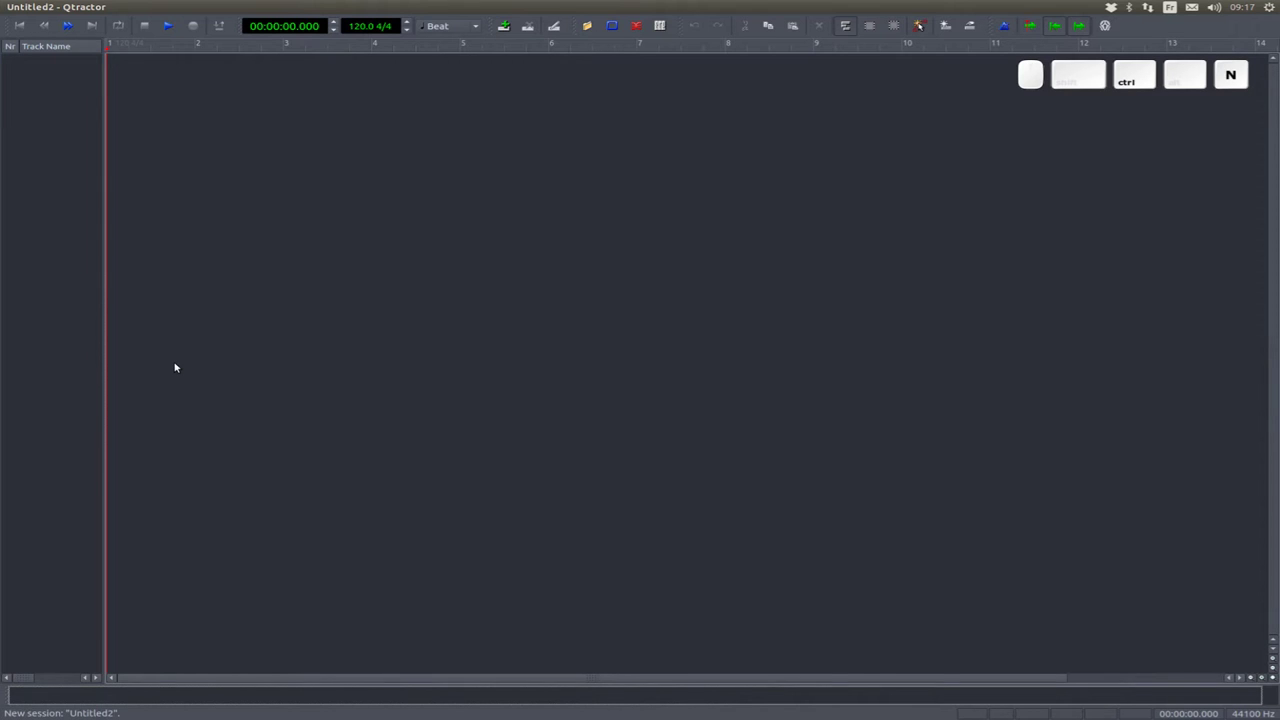
{"action": "left_click", "coordinate": [60, 68]}
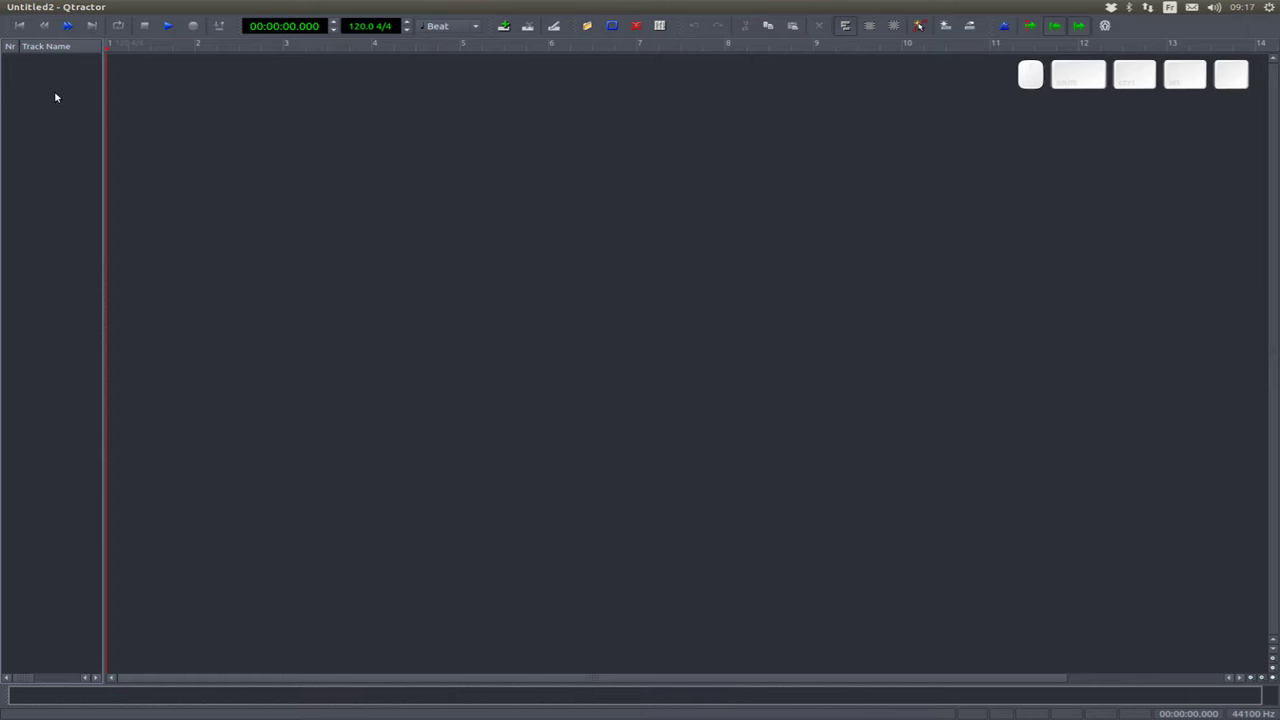
{"action": "left_click", "coordinate": [67, 129]}
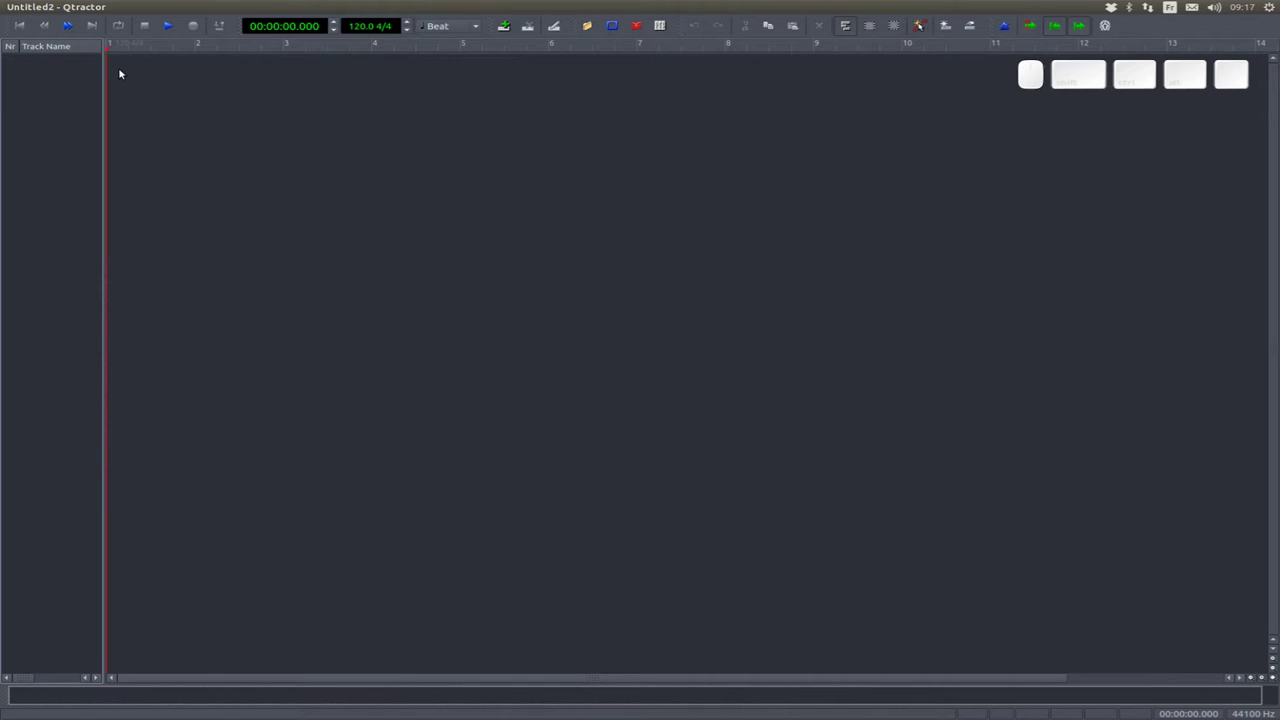
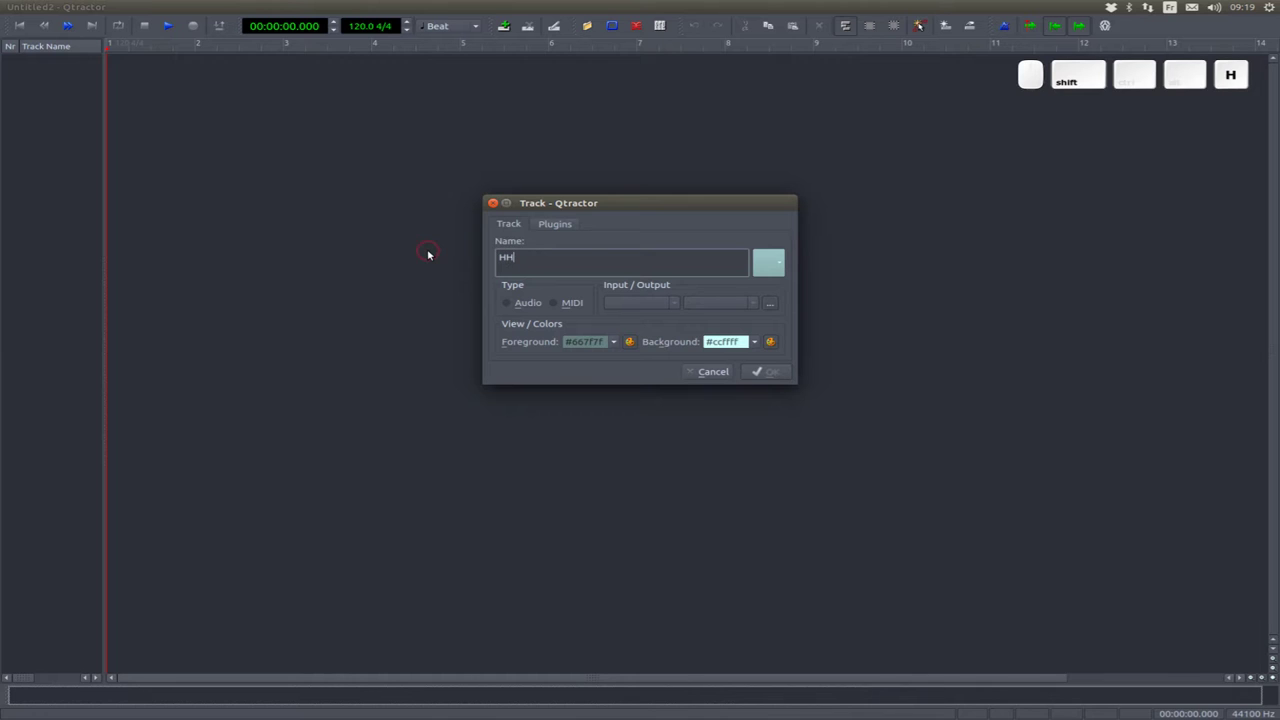
- Create MIDI tracks HH, Kick and Snare, confirming each track's MIDI type
{"action": "left_click", "coordinate": [578, 299]}
{"action": "left_click", "coordinate": [802, 258]}
{"action": "left_click", "coordinate": [793, 306]}
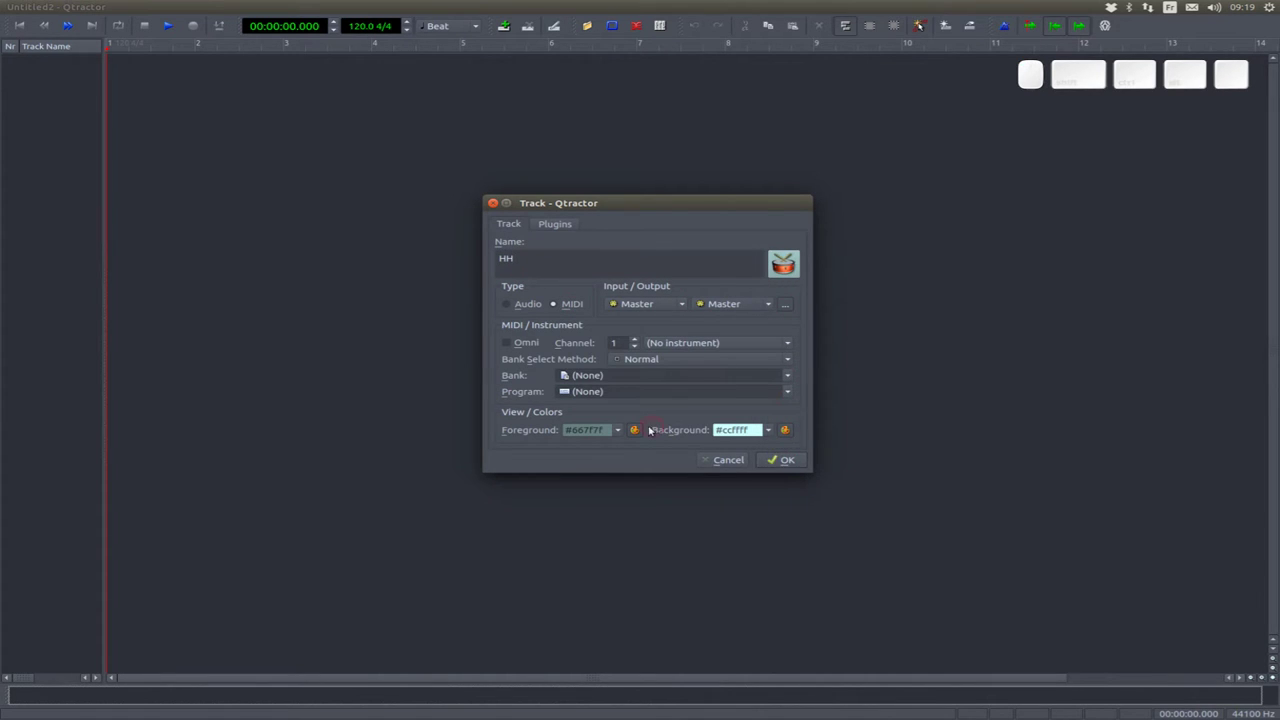
{"action": "left_click", "coordinate": [765, 458]}
{"action": "left_click", "coordinate": [38, 139]}
{"action": "right_click", "coordinate": [44, 138]}
{"action": "left_click", "coordinate": [63, 145]}
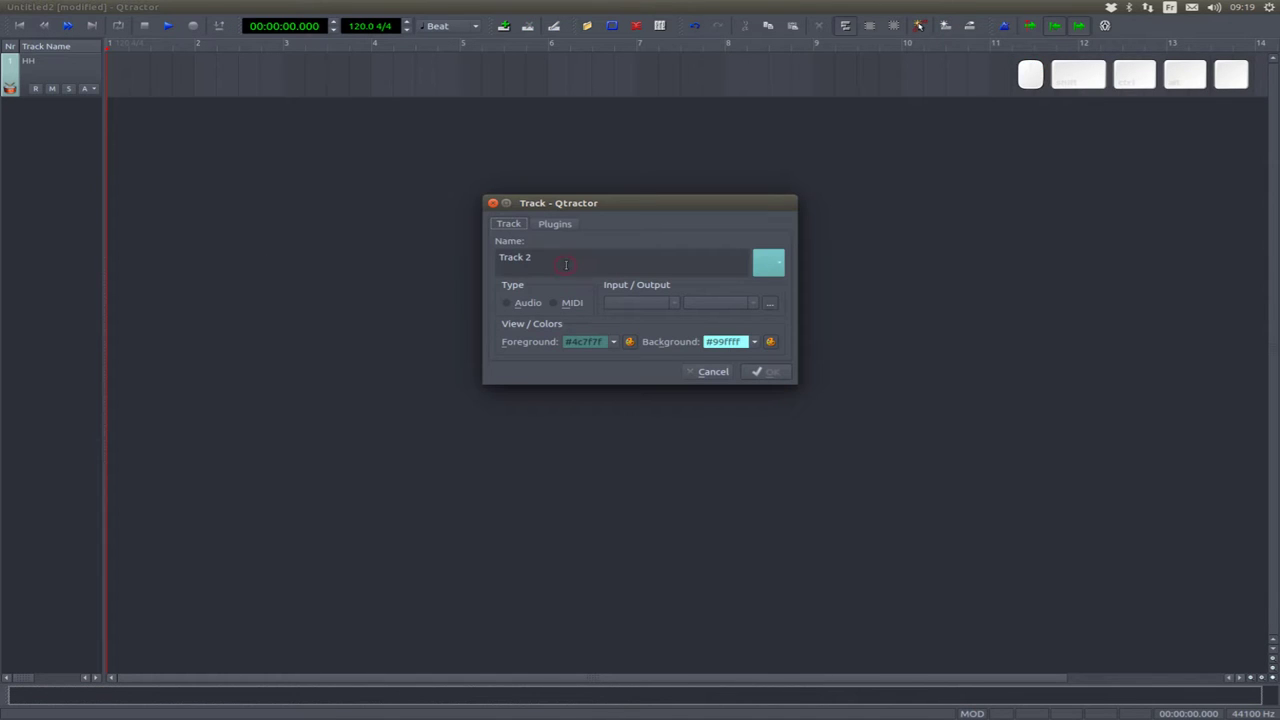
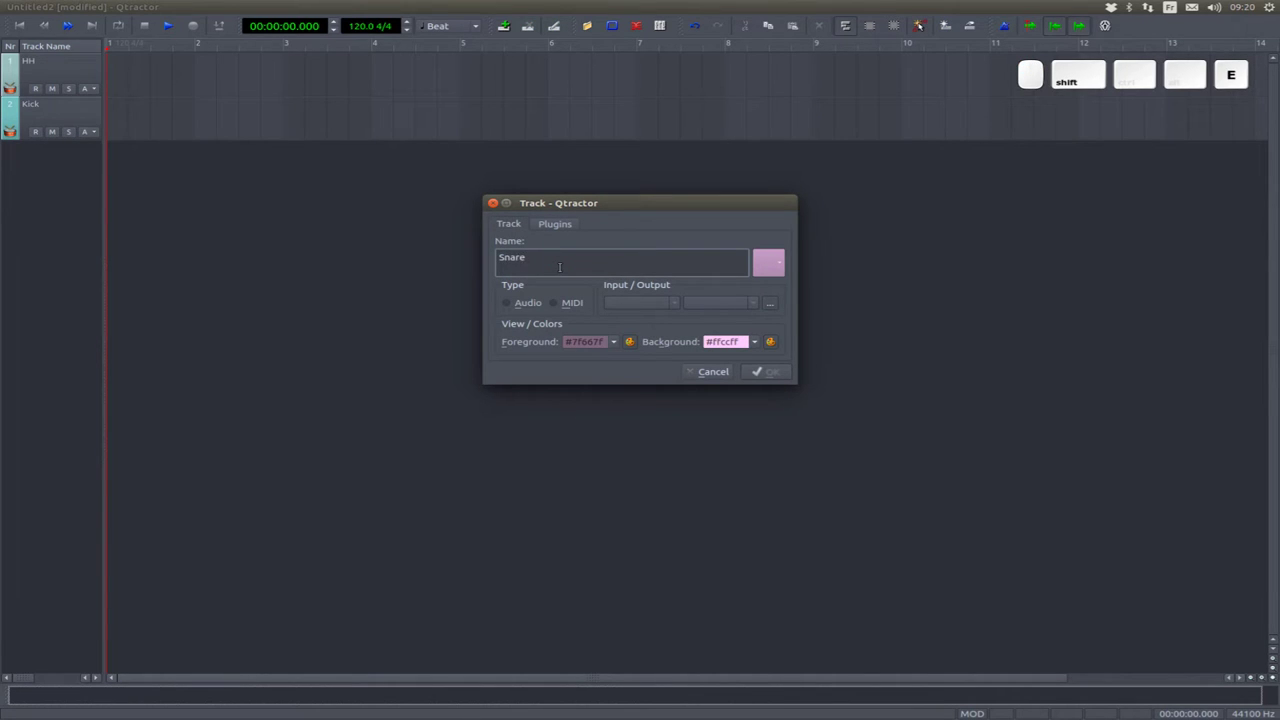
{"action": "left_click", "coordinate": [562, 304]}
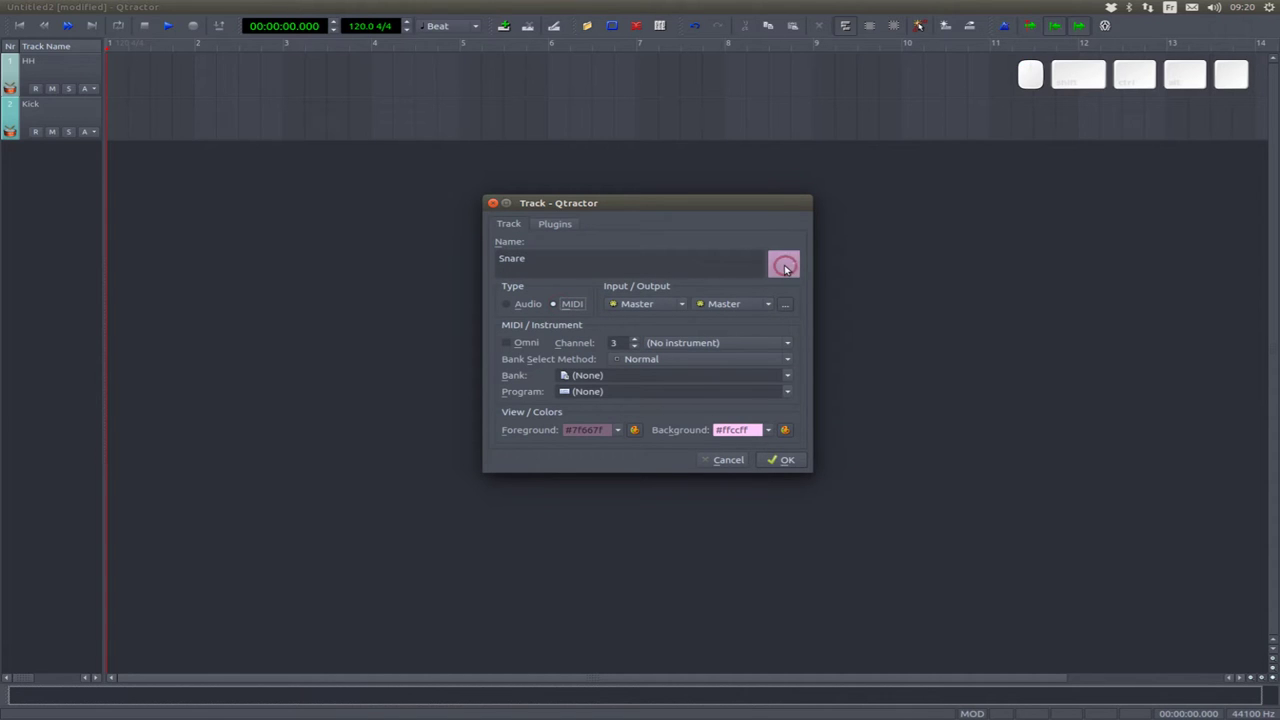
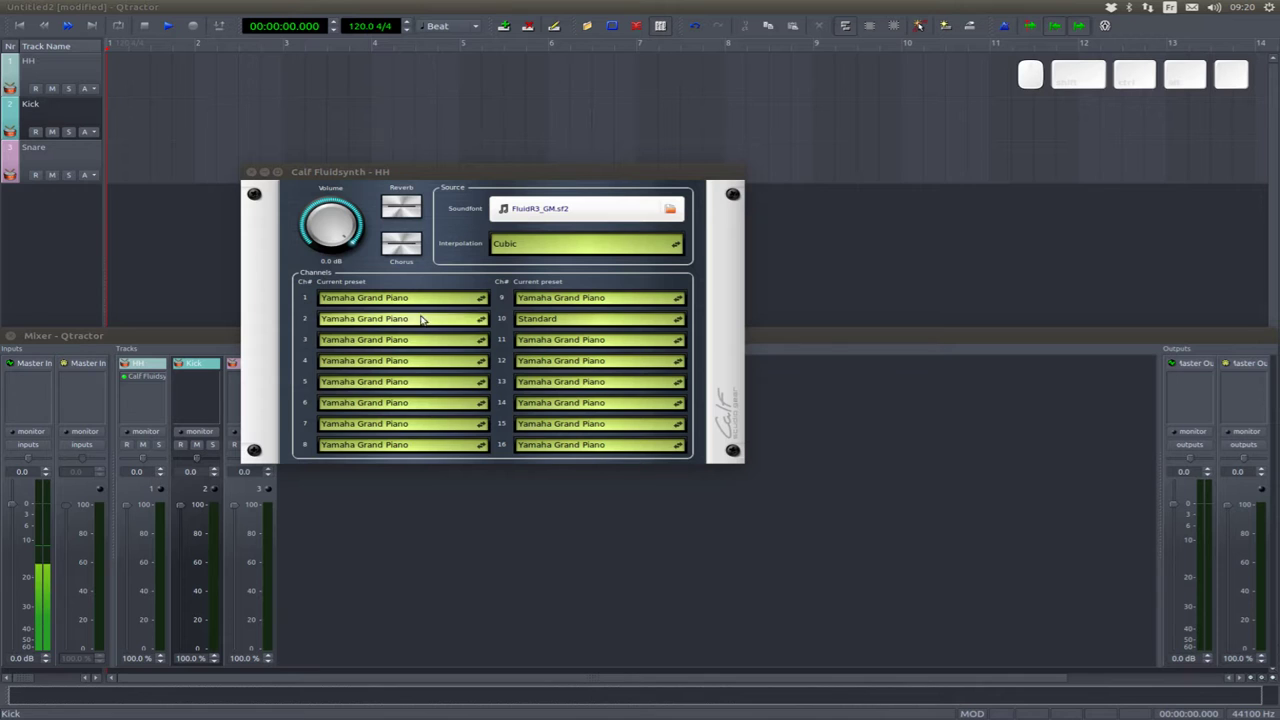
- Browse a Fluidsynth channel's preset list through the drum kits
{"action": "left_click", "coordinate": [425, 297]}
{"action": "key", "text": "Page_Down"}
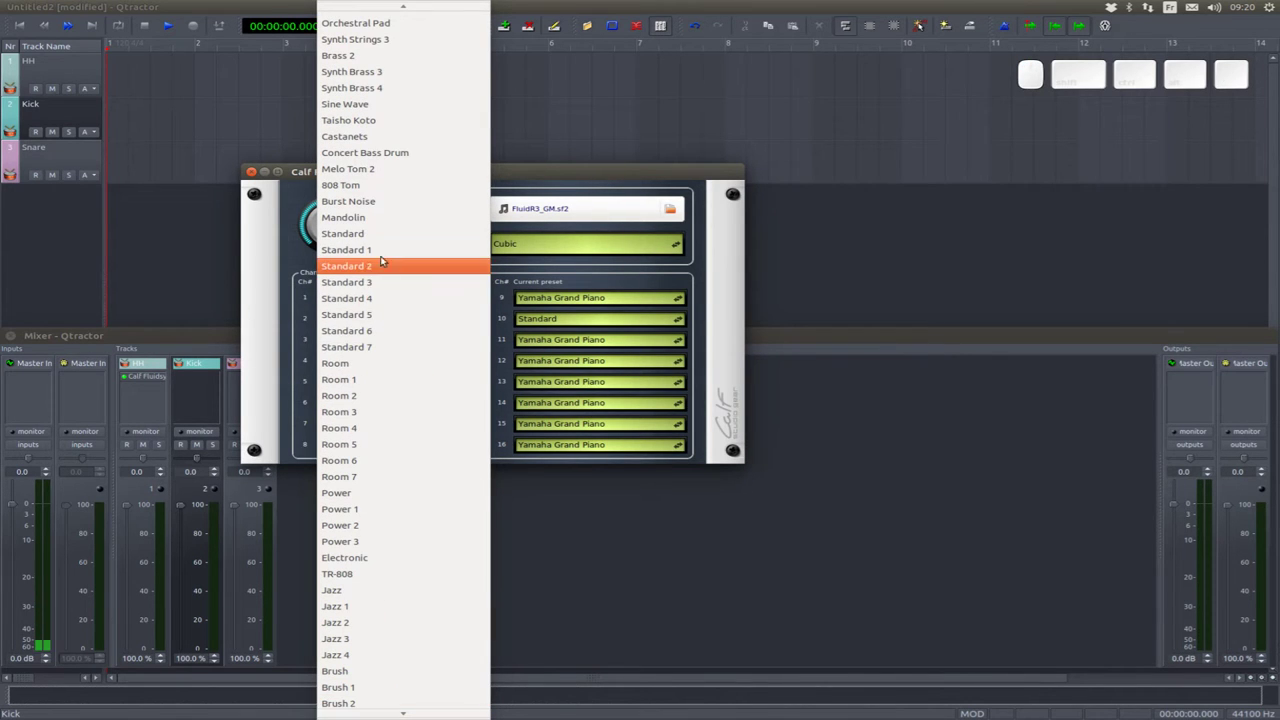
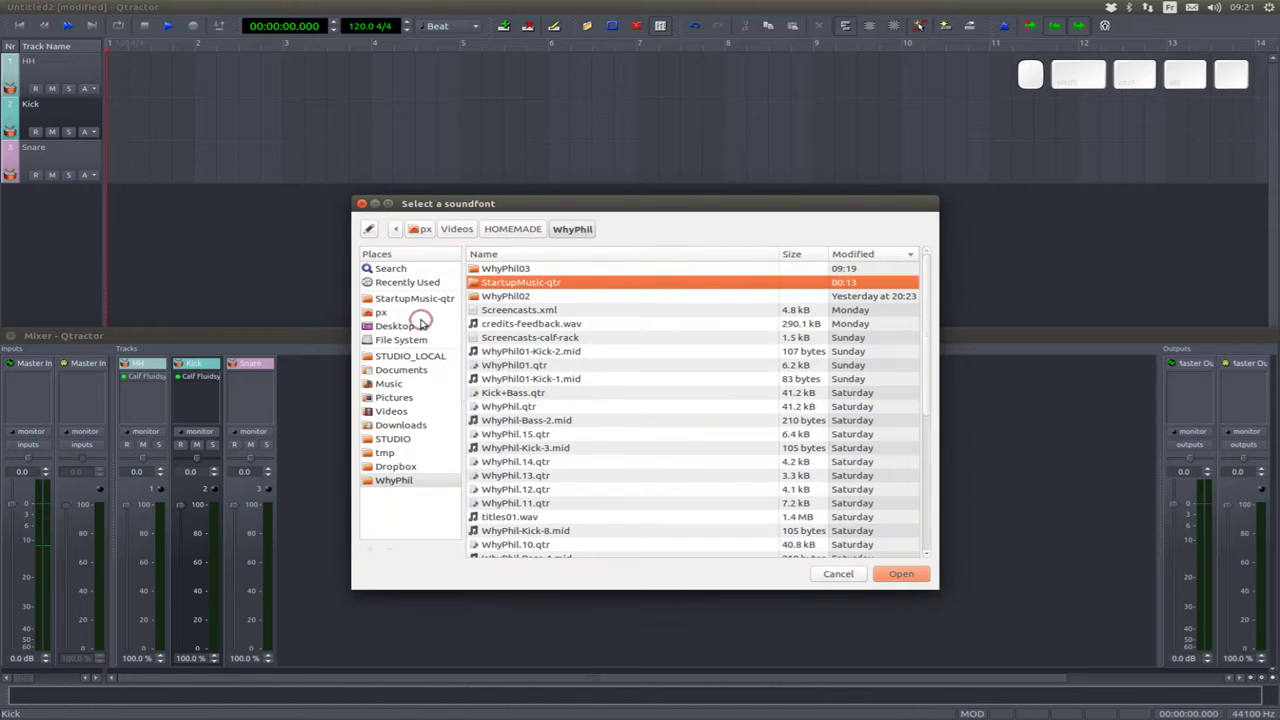
- Load the FluidR3_GM.sf2 soundfont from /usr/share/sounds into Kick's Calf Fluidsynth
{"action": "left_click", "coordinate": [414, 339]}
{"action": "left_click", "coordinate": [590, 377]}
{"action": "key", "text": "u"}
{"action": "key", "text": "s"}
{"action": "key", "text": "Return"}
{"action": "key", "text": "s"}
{"action": "key", "text": "h"}
{"action": "key", "text": "Return"}
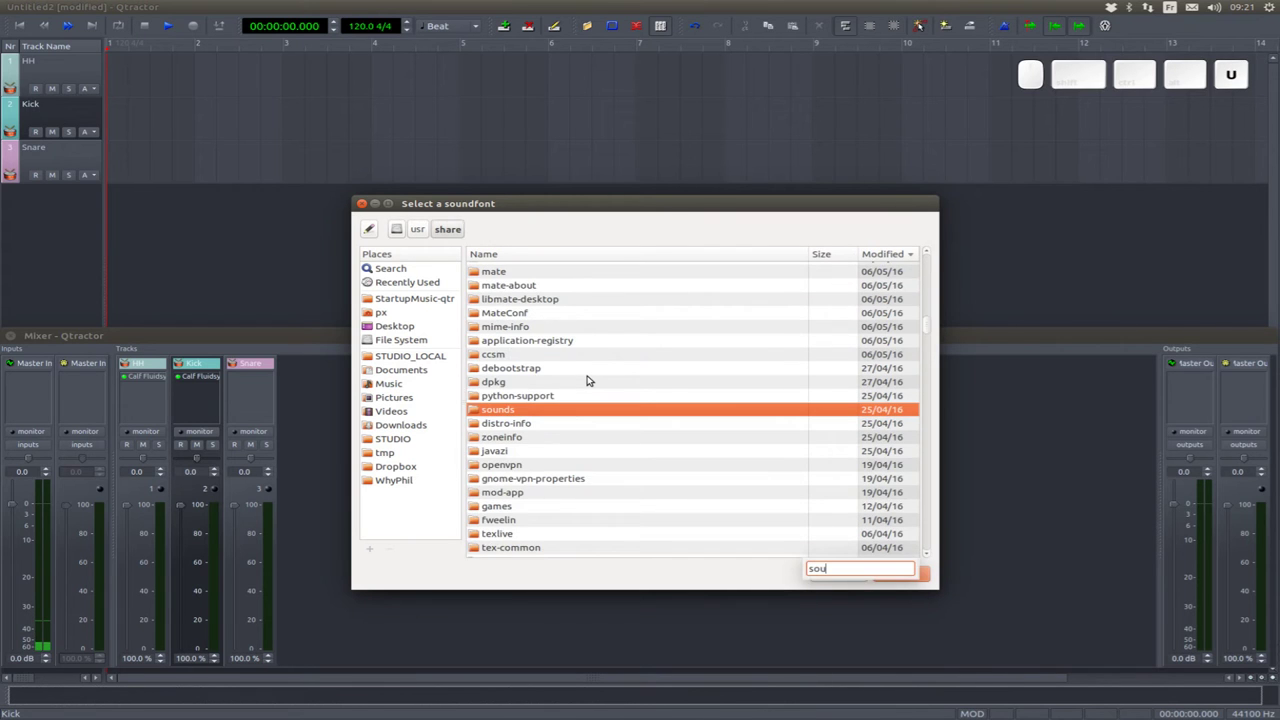
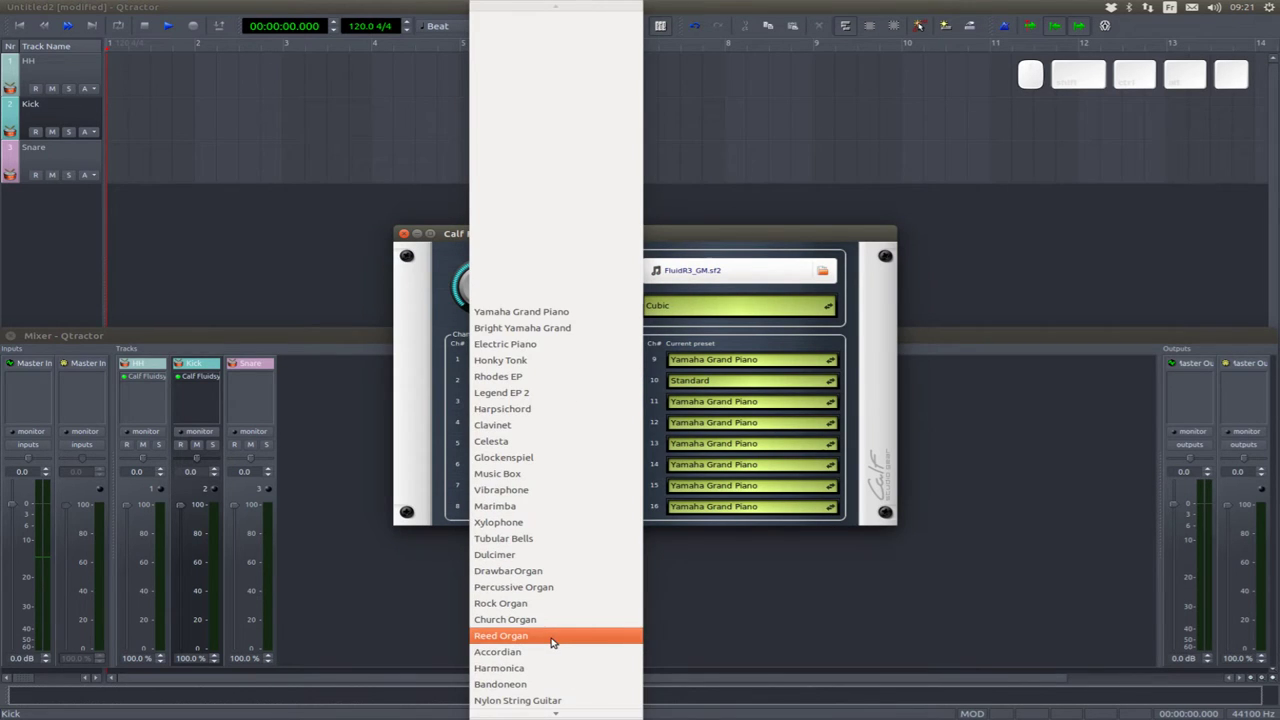
- Set channel 2 to the Standard drum kit, close the panel, and move the synth from Kick onto Snare
{"action": "key", "text": "Page_Down"}
{"action": "key", "text": "Up"}
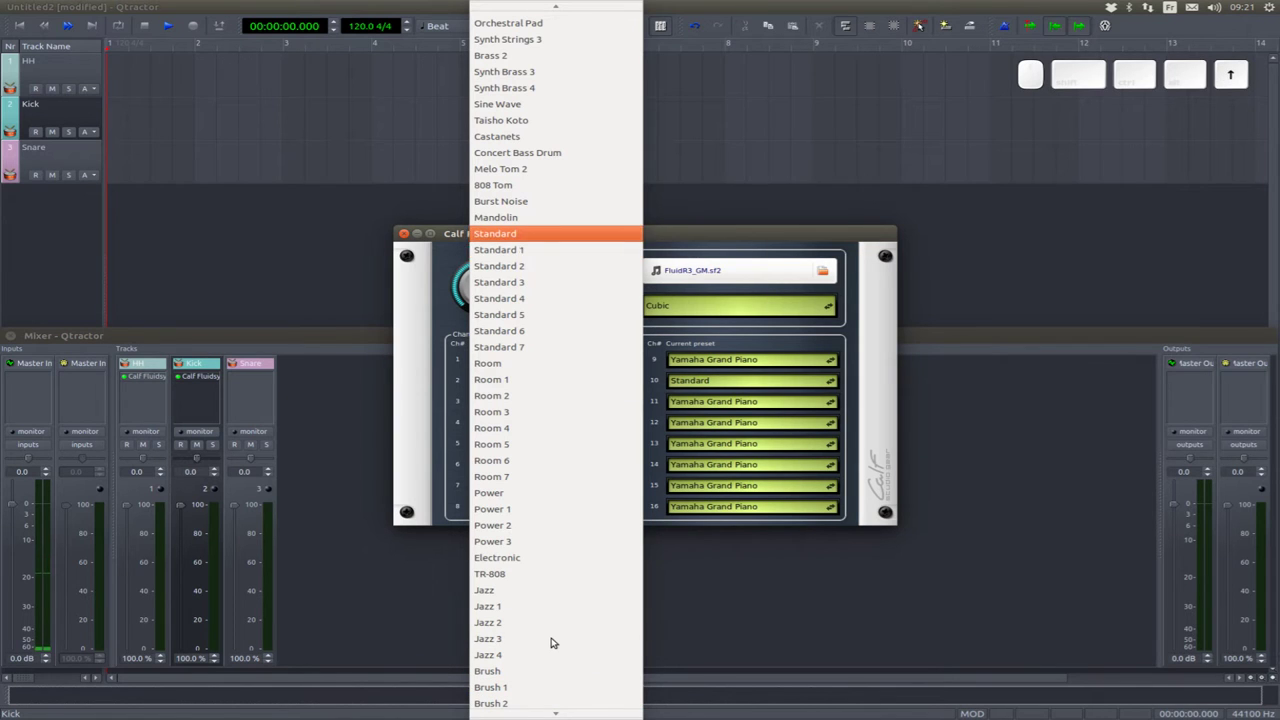
{"action": "key", "text": "Return"}
{"action": "key", "text": "alt+F4"}
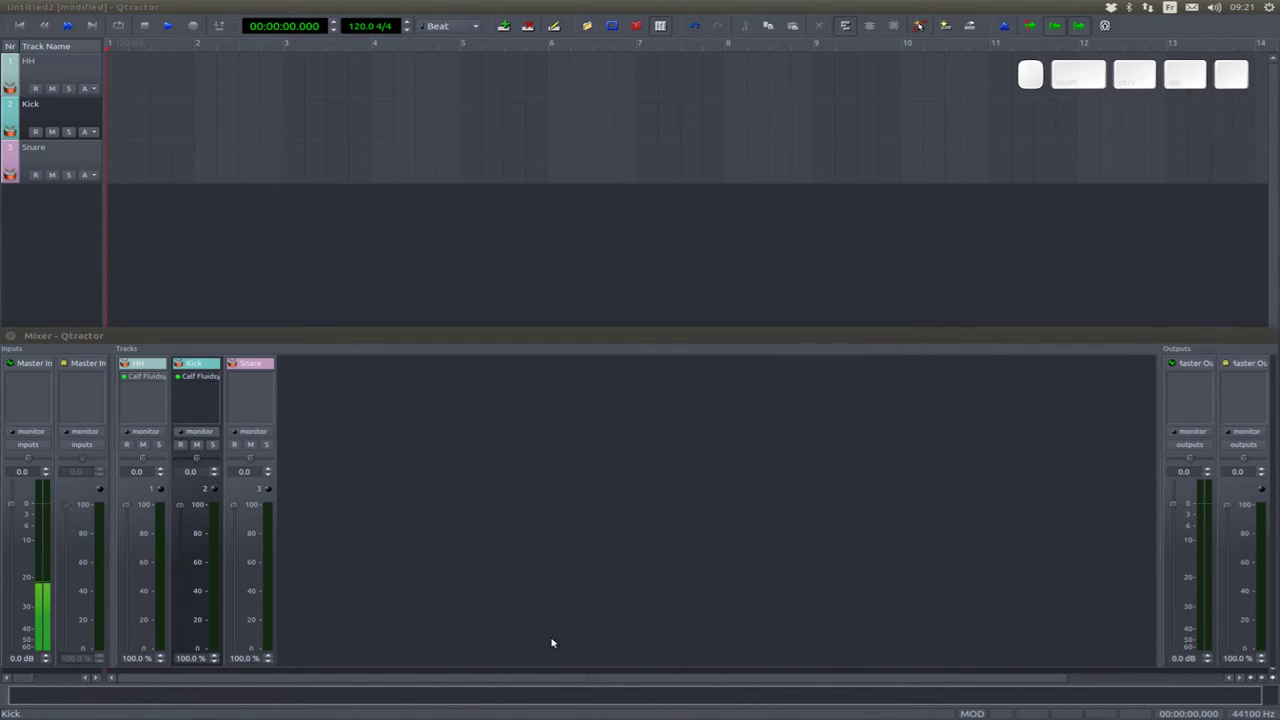
{"action": "left_click", "coordinate": [261, 379]}
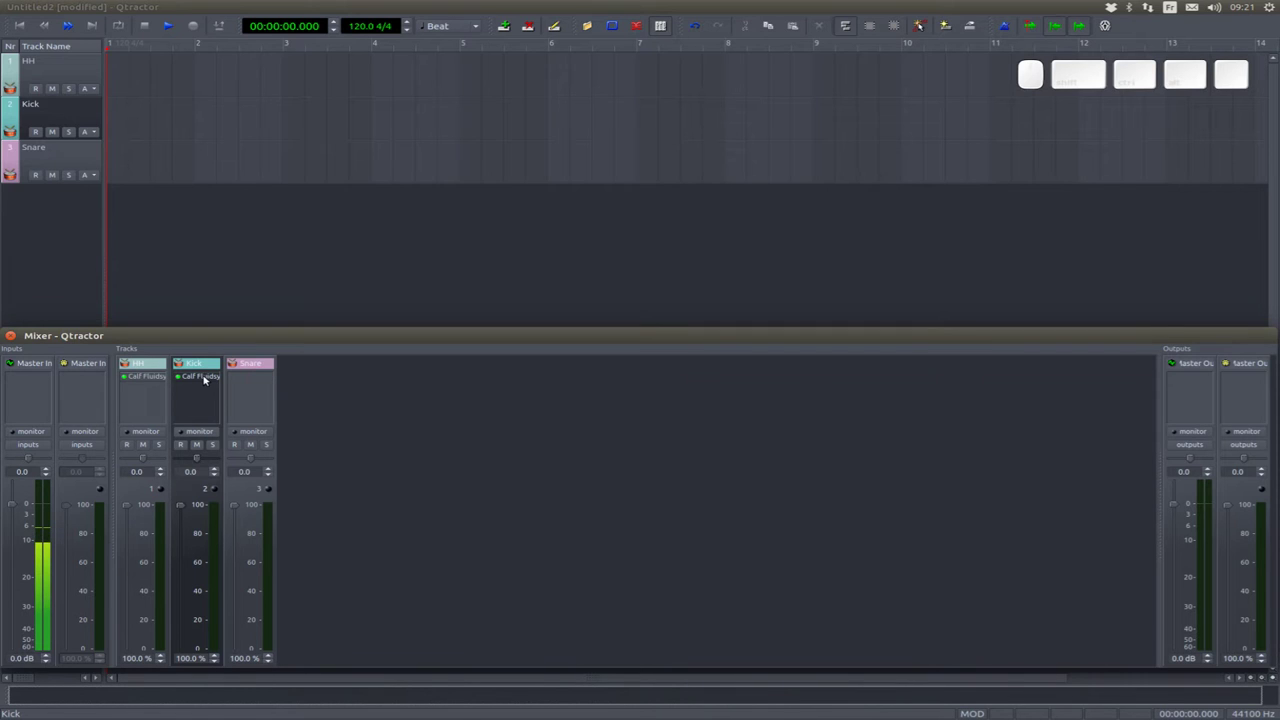
{"action": "left_click", "coordinate": [199, 376]}
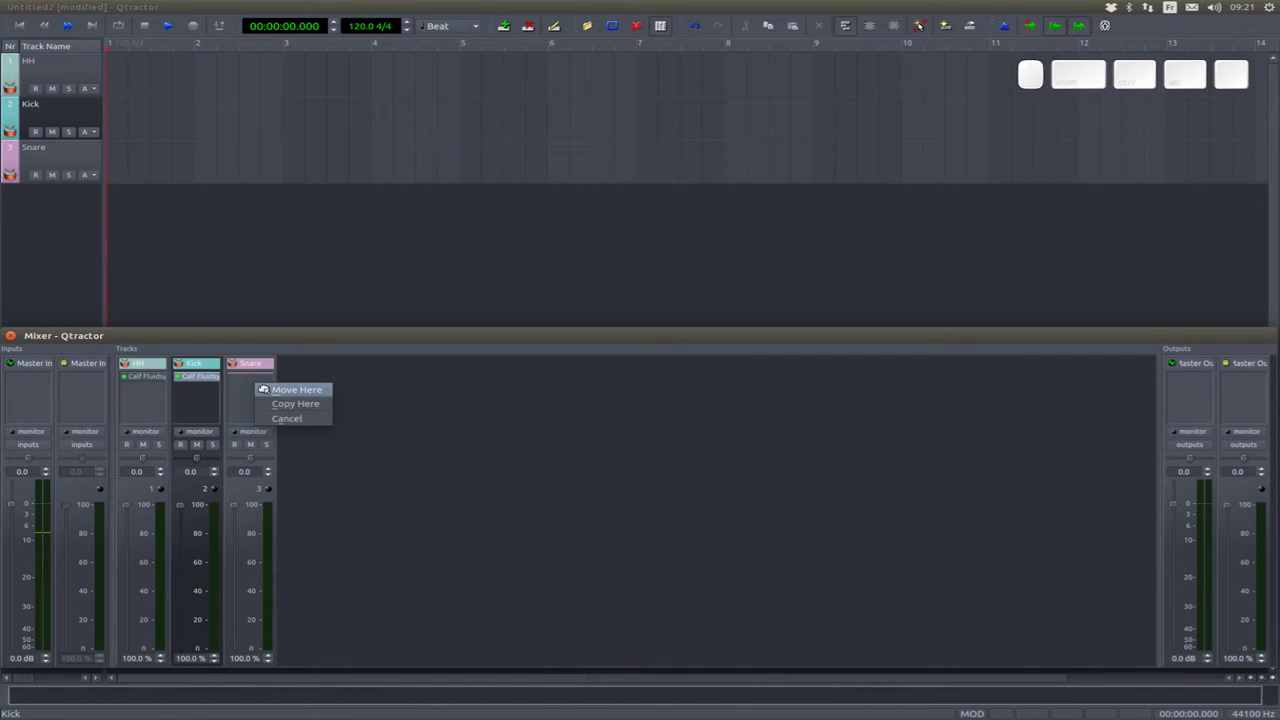
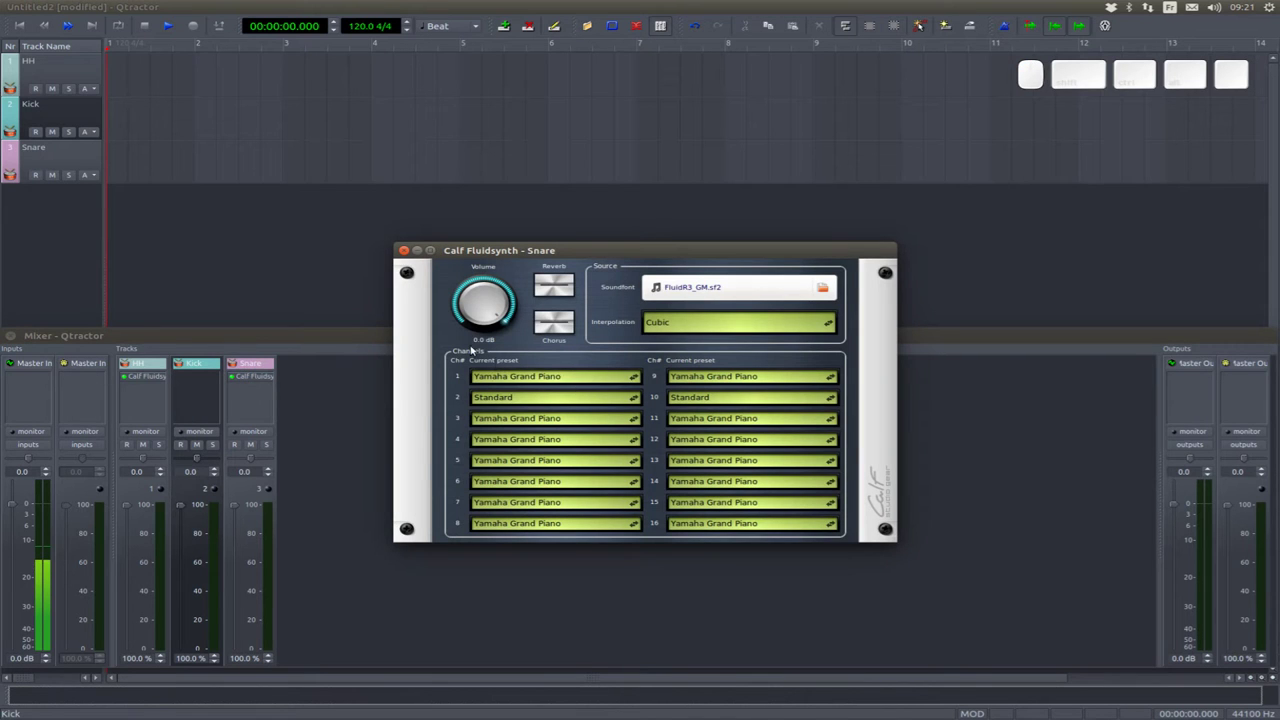
- On Snare's Fluidsynth, browse a channel's presets and pick a Standard drum kit
{"action": "left_click", "coordinate": [520, 393]}
{"action": "left_click", "coordinate": [252, 408]}
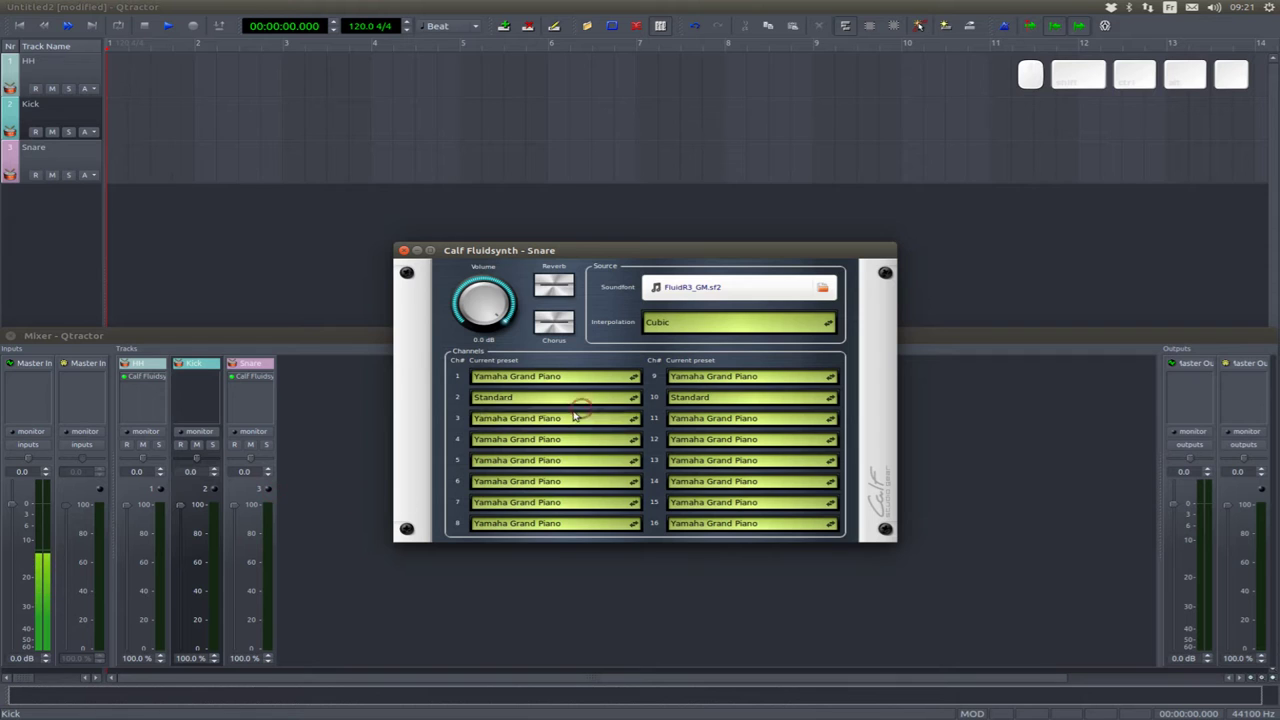
{"action": "left_click", "coordinate": [571, 420]}
{"action": "key", "text": "Page_Down"}
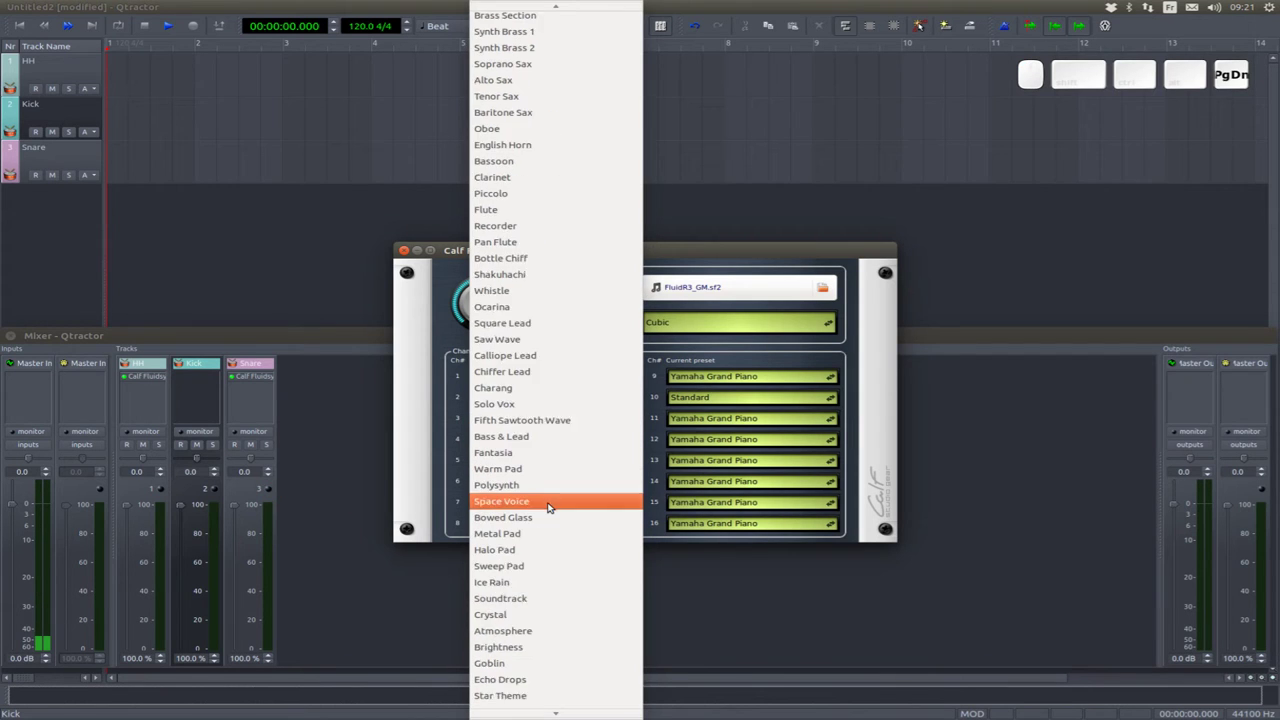
{"action": "key", "text": "Page_Up"}
{"action": "scroll", "scroll_direction": "up", "scroll_amount": 3}
{"action": "scroll", "scroll_direction": "down", "scroll_amount": 3}
{"action": "key", "text": "Page_Down"}
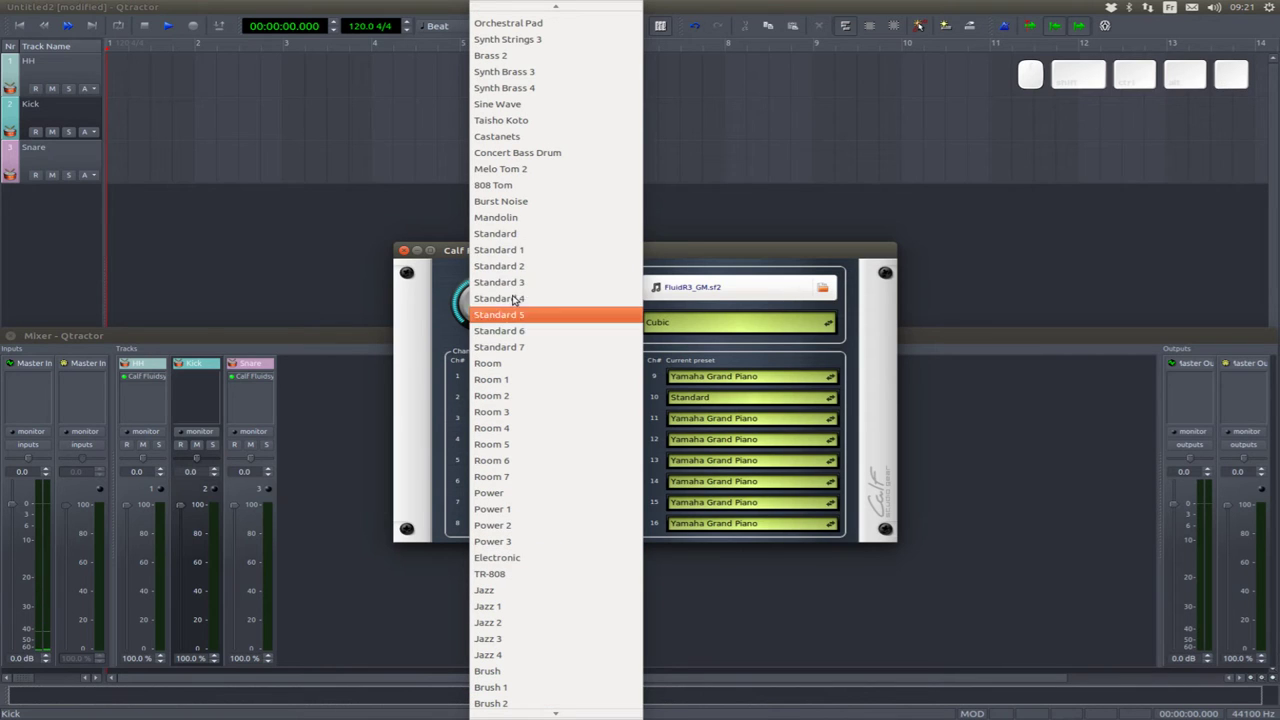
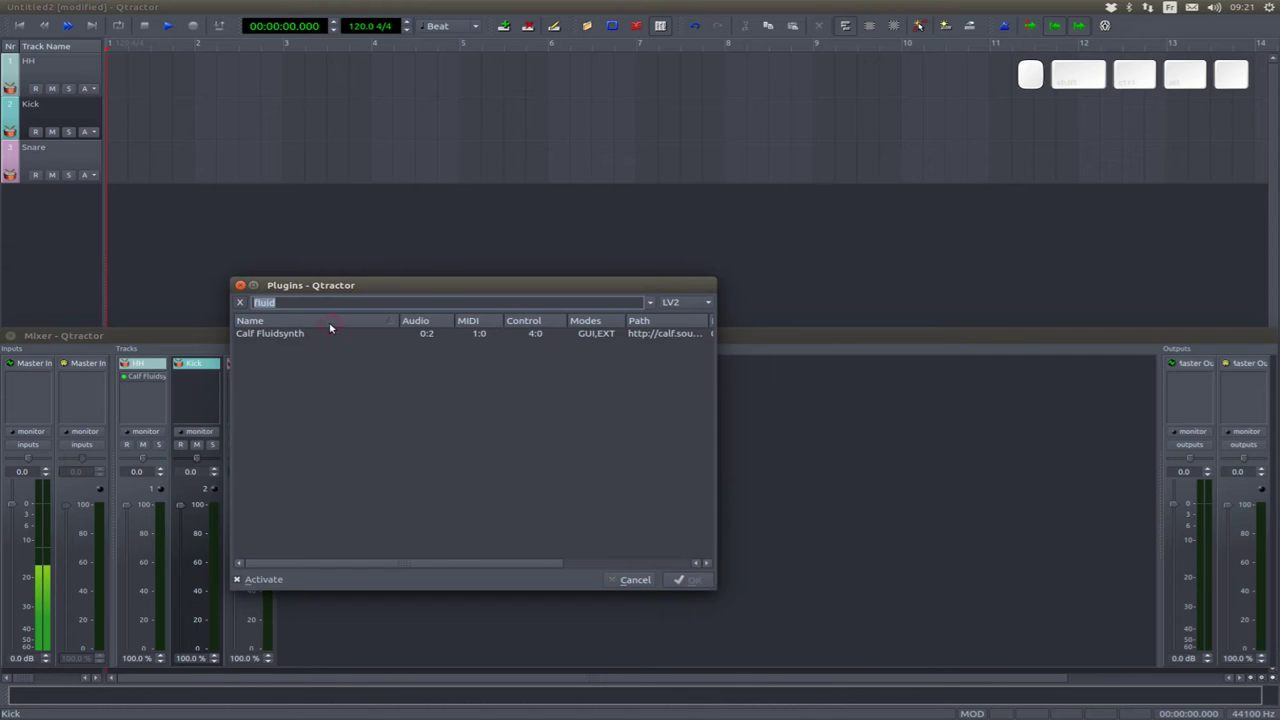
- Search 'drum' and mistakenly add an Onset Trigger drum-detection plugin to Kick, then close its window
{"action": "key", "text": "d"}
{"action": "key", "text": "r"}
{"action": "key", "text": "u"}
{"action": "key", "text": "m"}
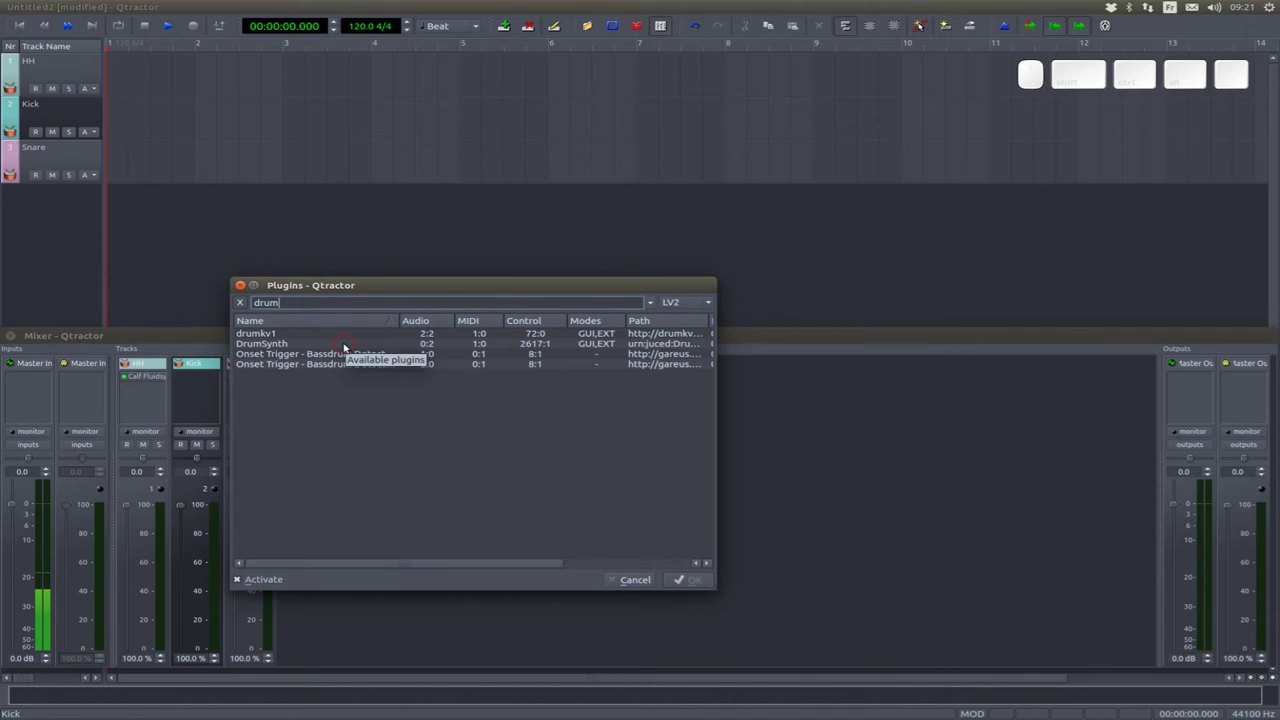
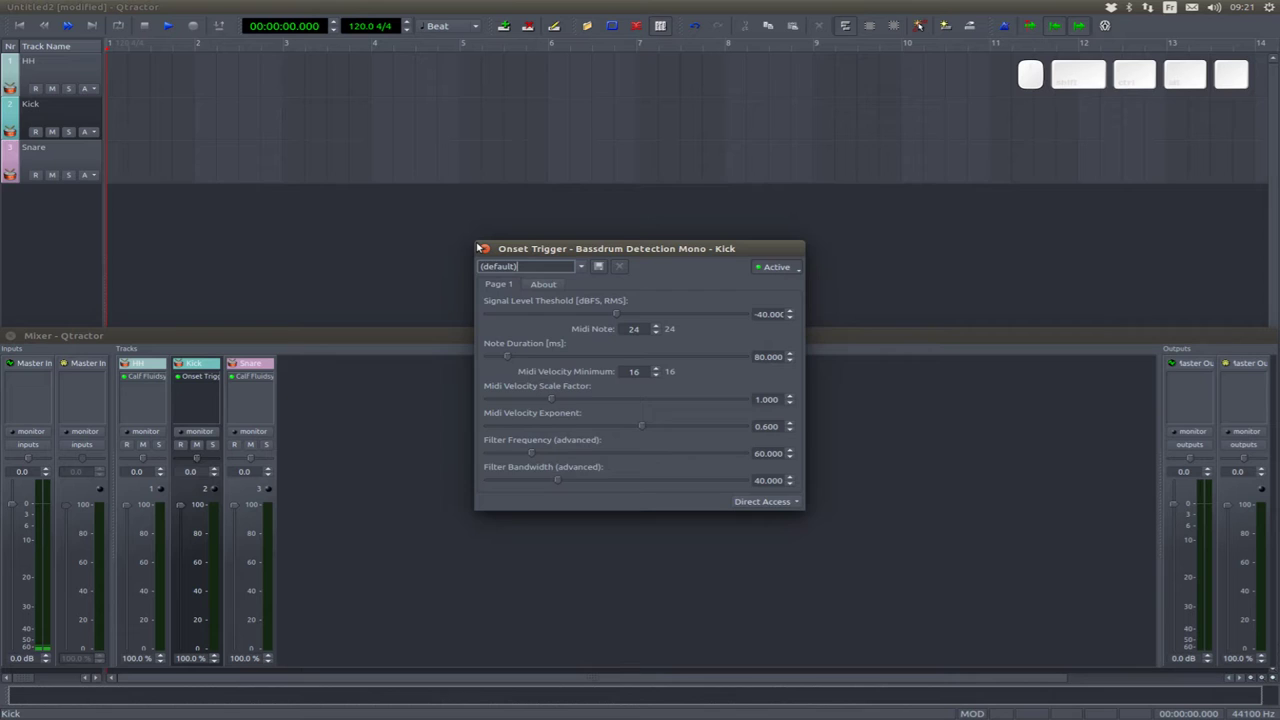
{"action": "left_click", "coordinate": [483, 249]}
- Remove the drum-detection plugin from the Kick strip, leaving it empty
{"action": "right_click", "coordinate": [204, 377]}
{"action": "left_click", "coordinate": [236, 459]}
{"action": "right_click", "coordinate": [188, 392]}
{"action": "left_click", "coordinate": [201, 400]}
{"action": "left_click", "coordinate": [297, 363]}
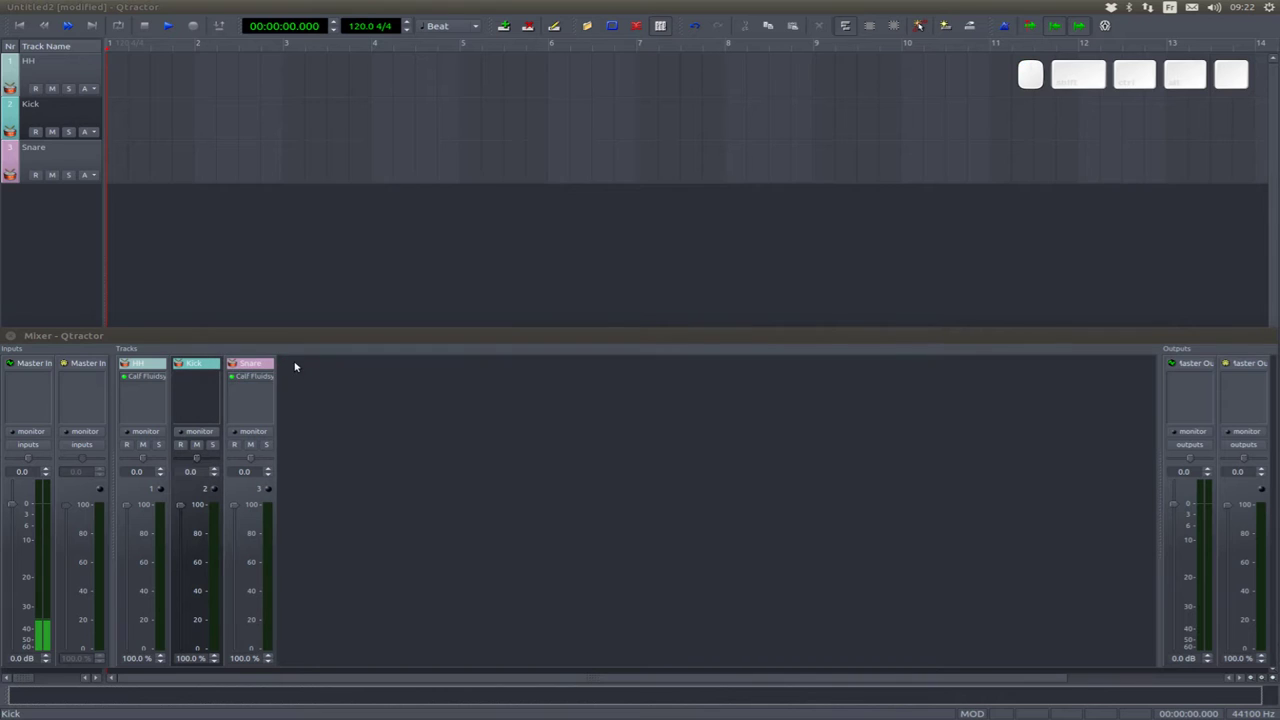
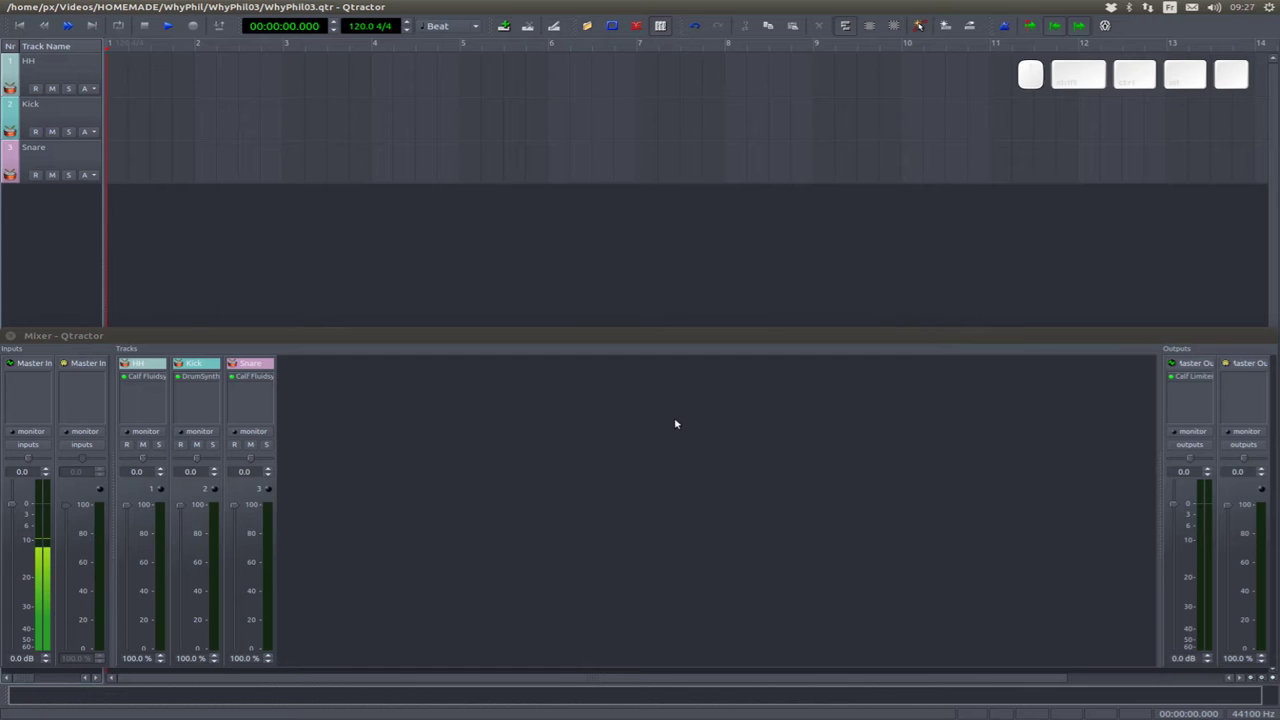
- Add Calf Reverb to the Snare track and shorten its decay time to about 0.68 s
{"action": "right_click", "coordinate": [248, 394]}
{"action": "left_click", "coordinate": [262, 399]}
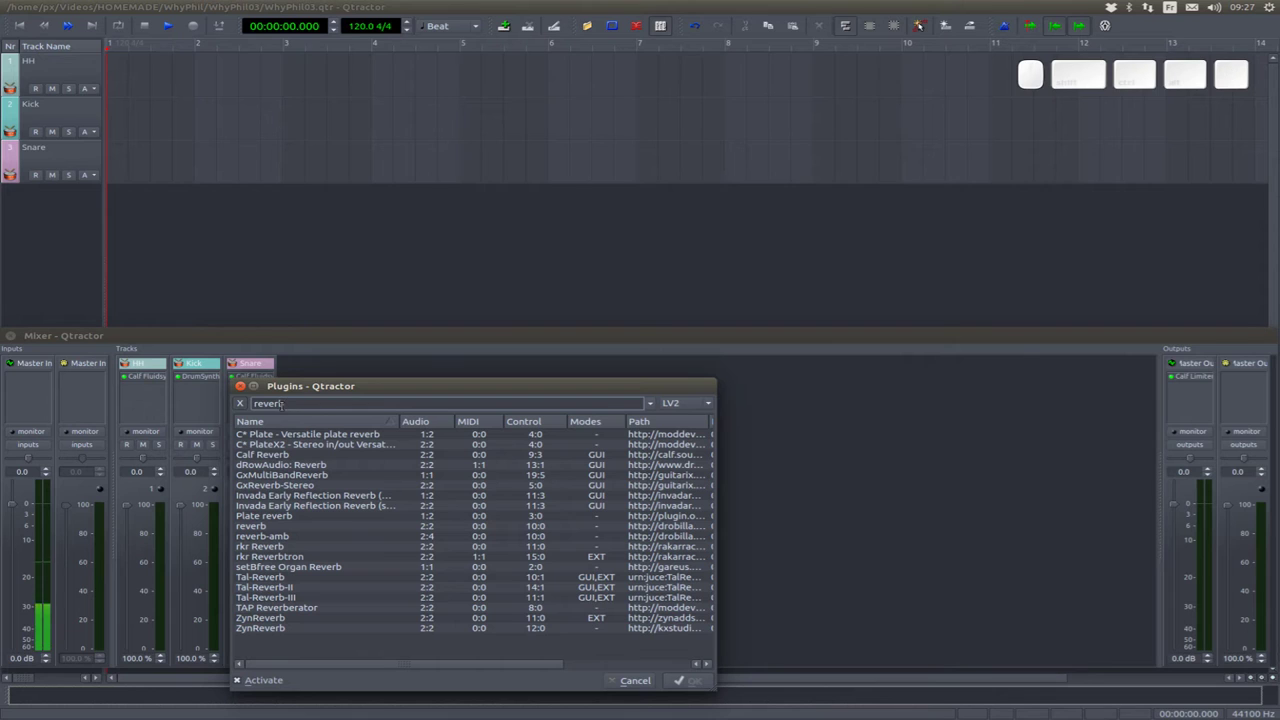
{"action": "left_click", "coordinate": [324, 453]}
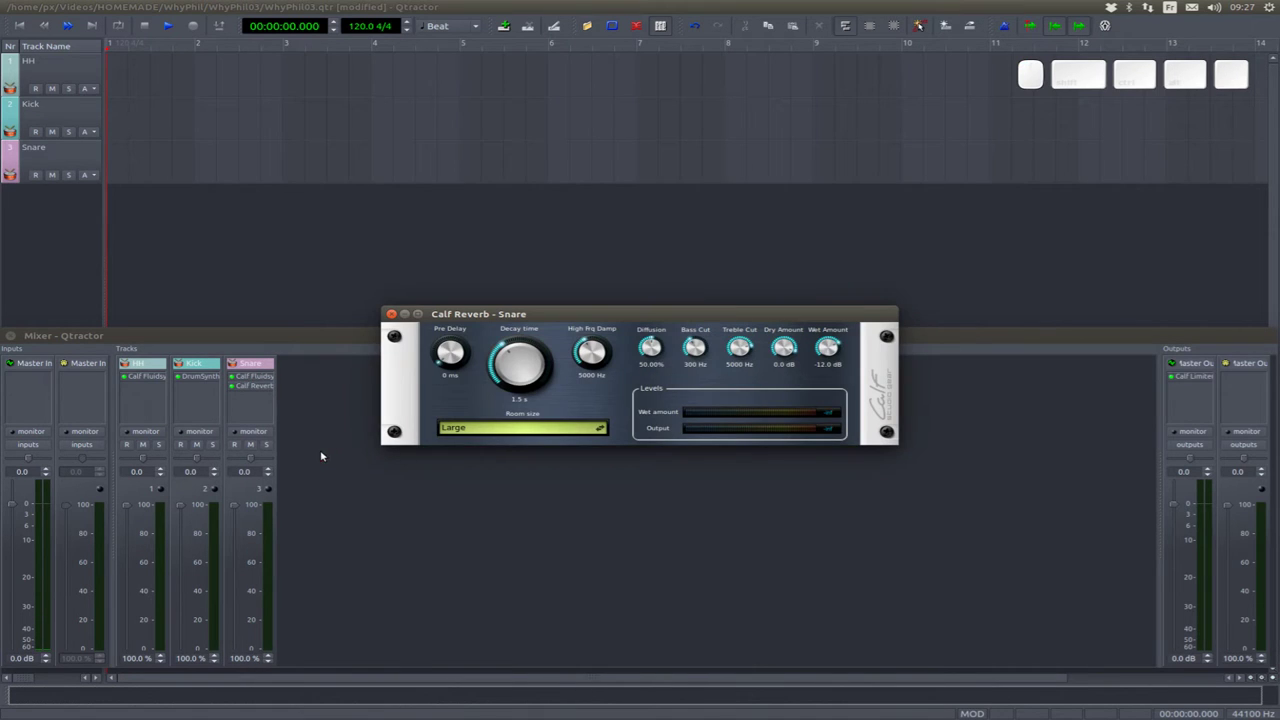
{"action": "left_click_drag", "start_coordinate": [521, 364], "coordinate": [545, 403]}
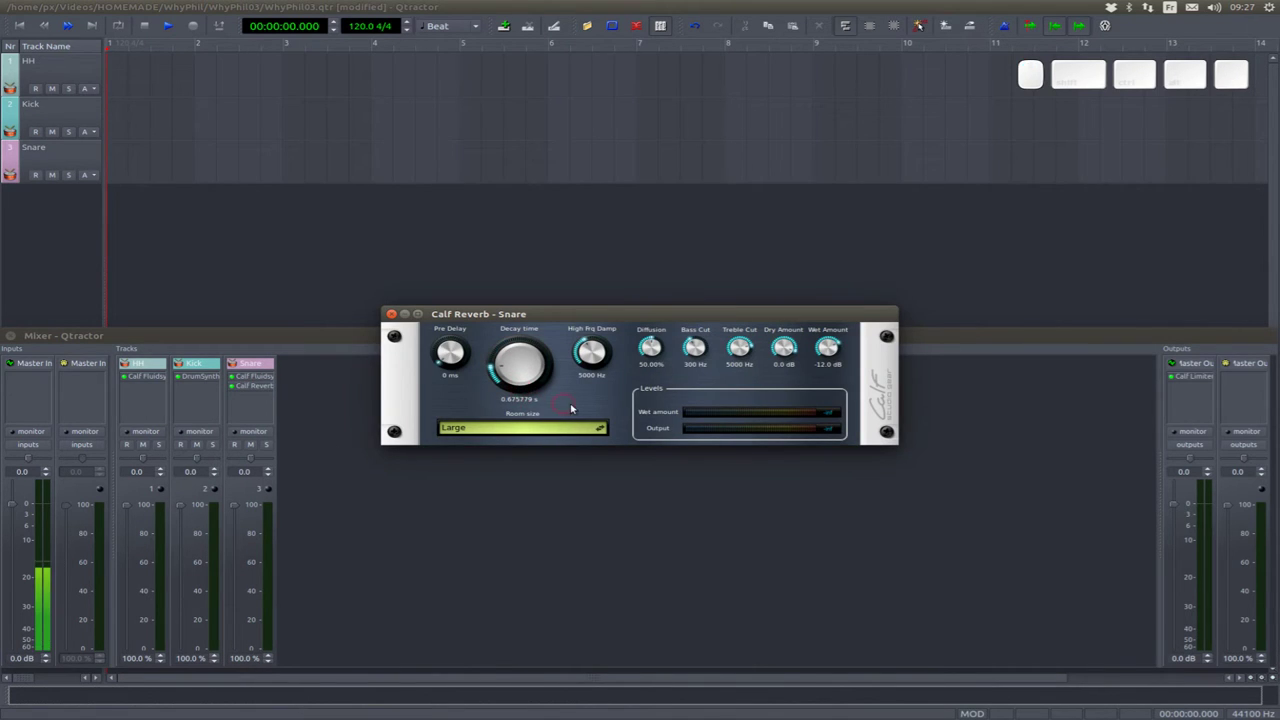
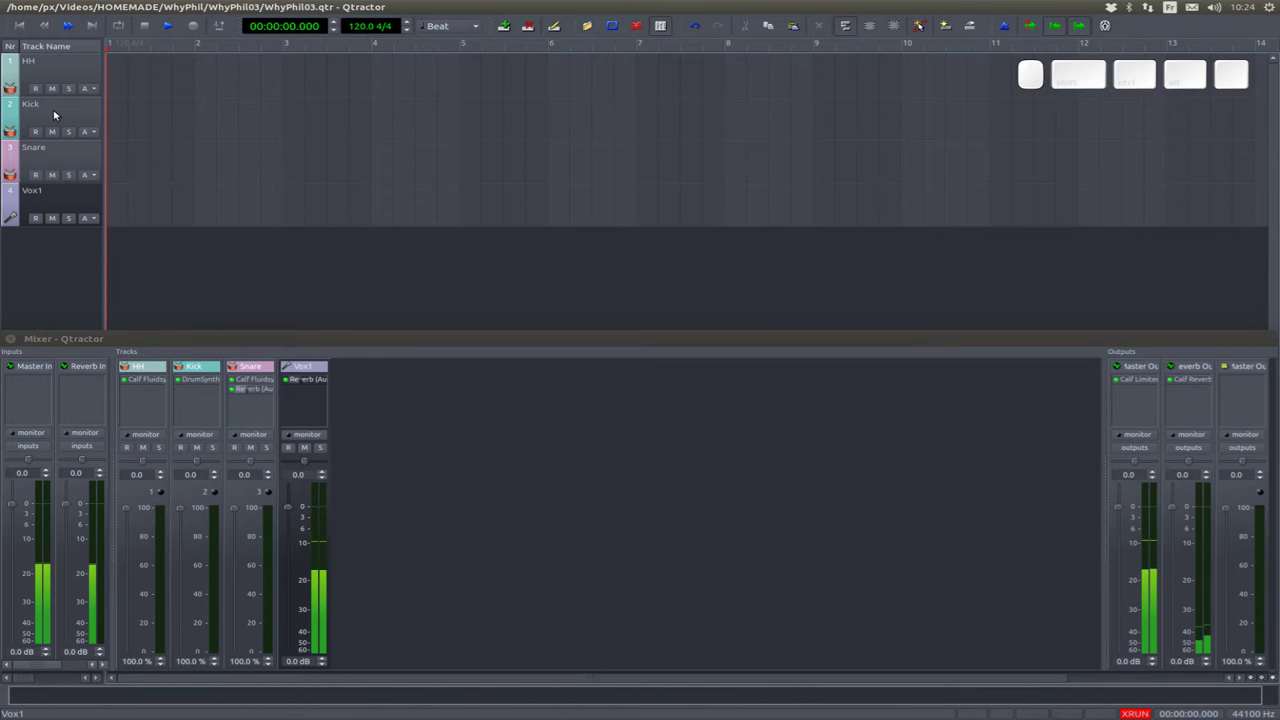
{"action": "left_click", "coordinate": [191, 367]}
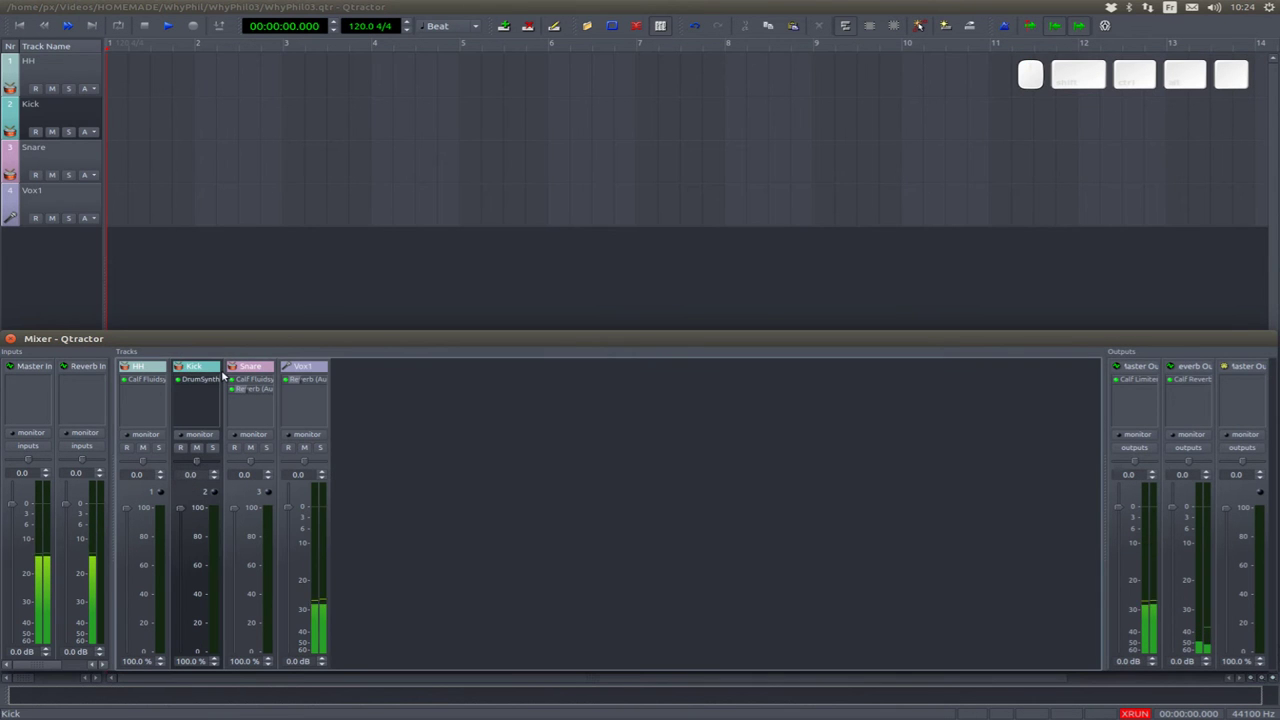
{"action": "left_click", "coordinate": [263, 368]}
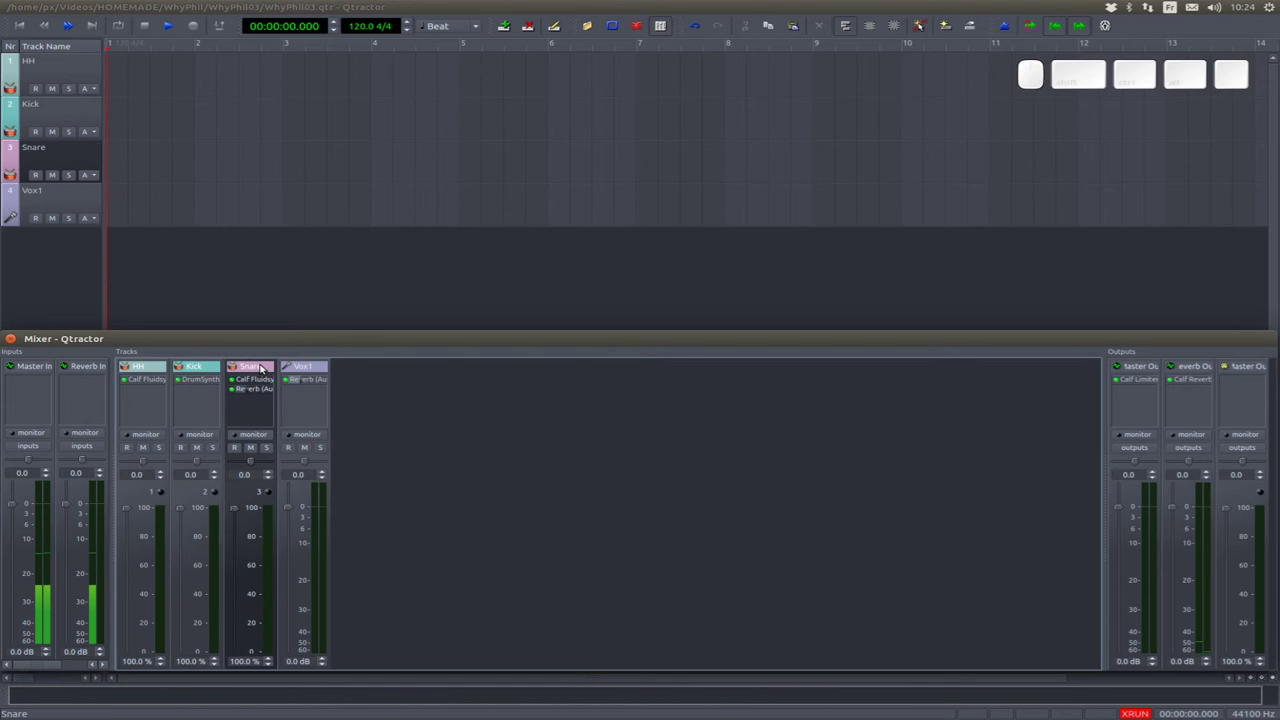
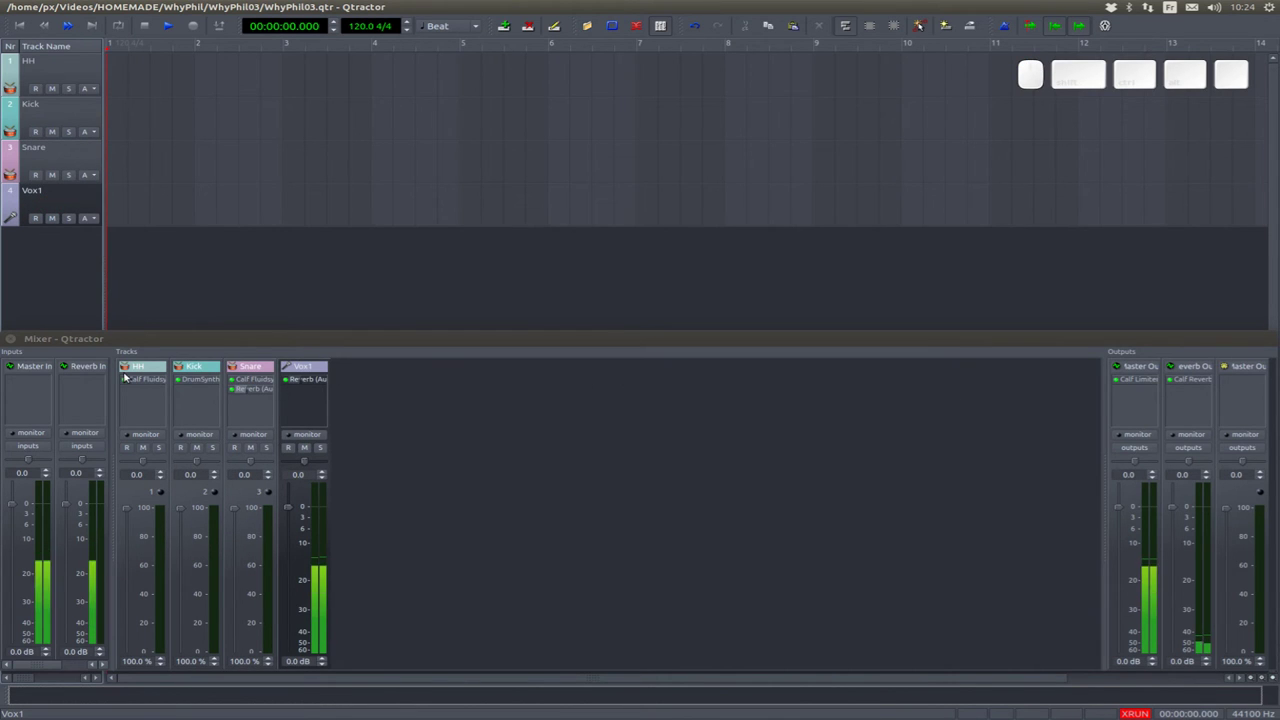
{"action": "left_click", "coordinate": [152, 371]}
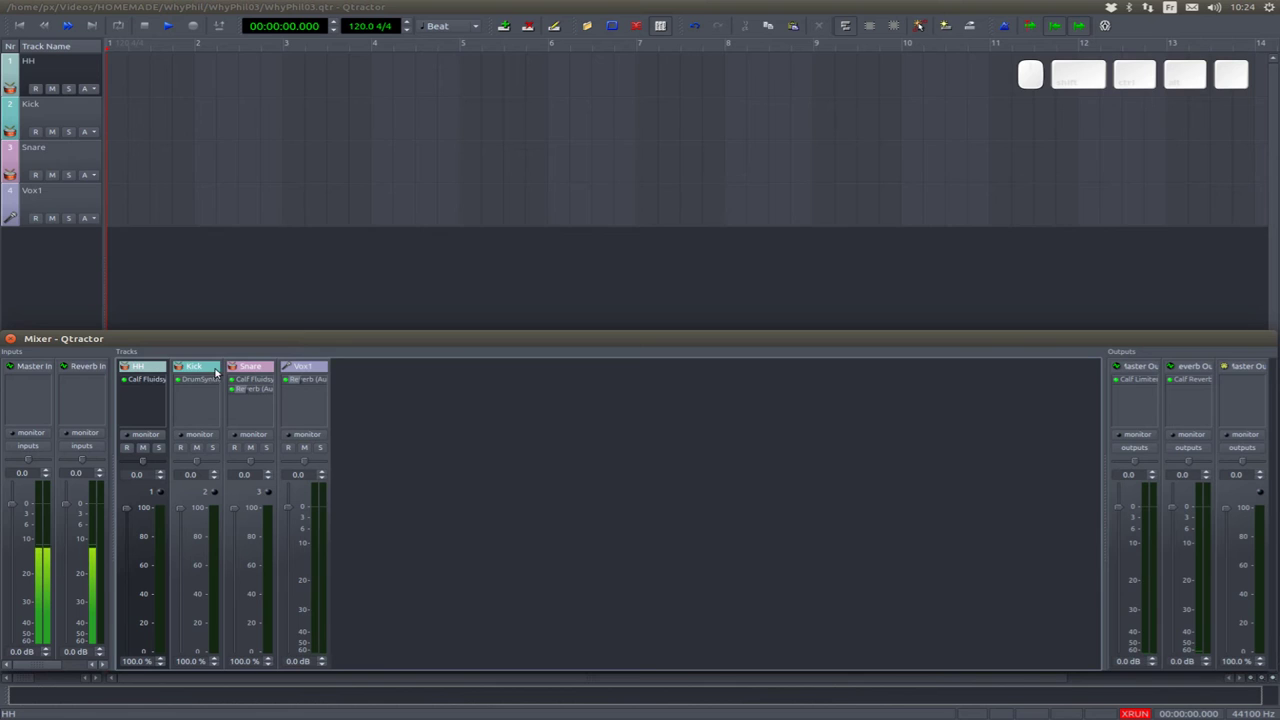
{"action": "left_click", "coordinate": [204, 370]}
{"action": "left_click", "coordinate": [249, 372]}
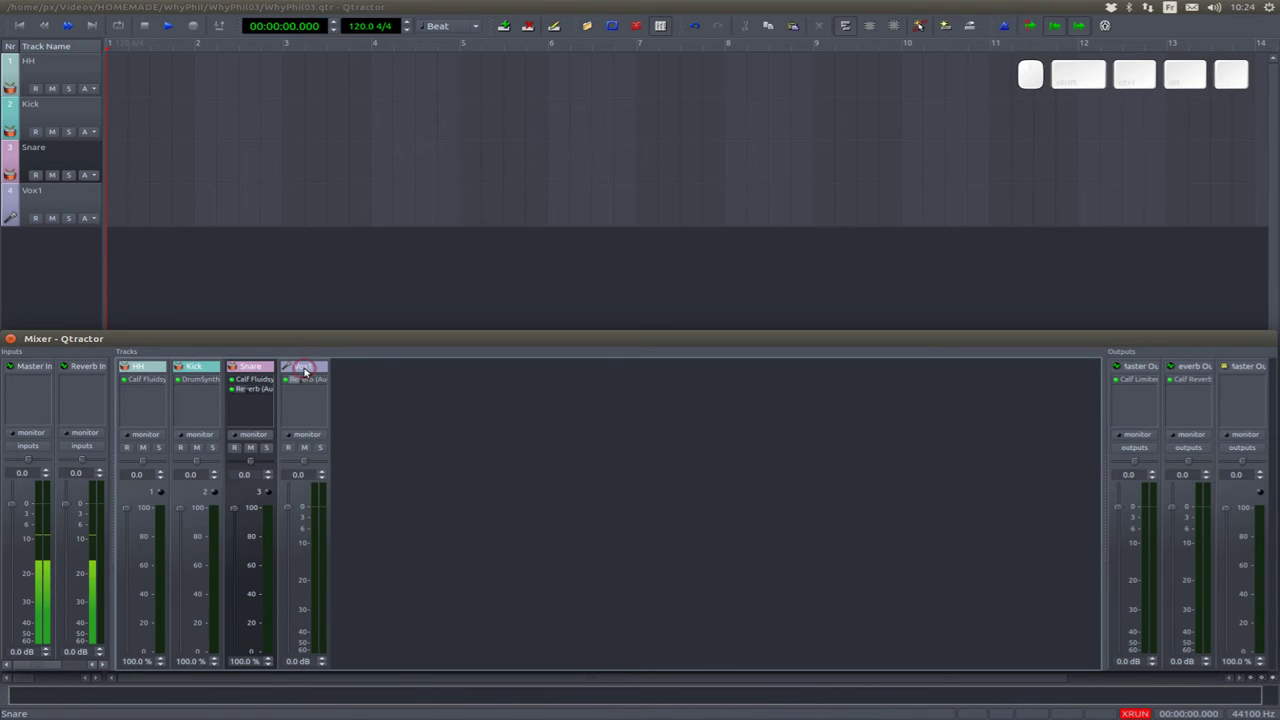
{"action": "left_click", "coordinate": [307, 369]}
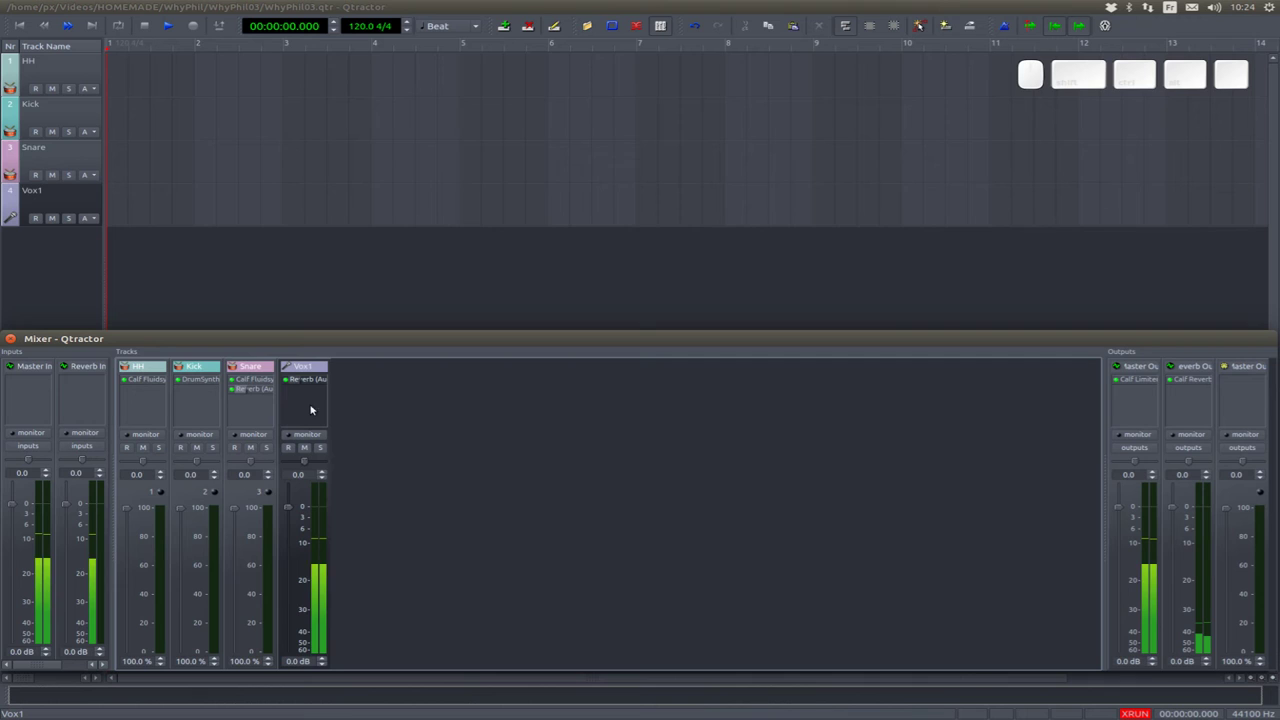
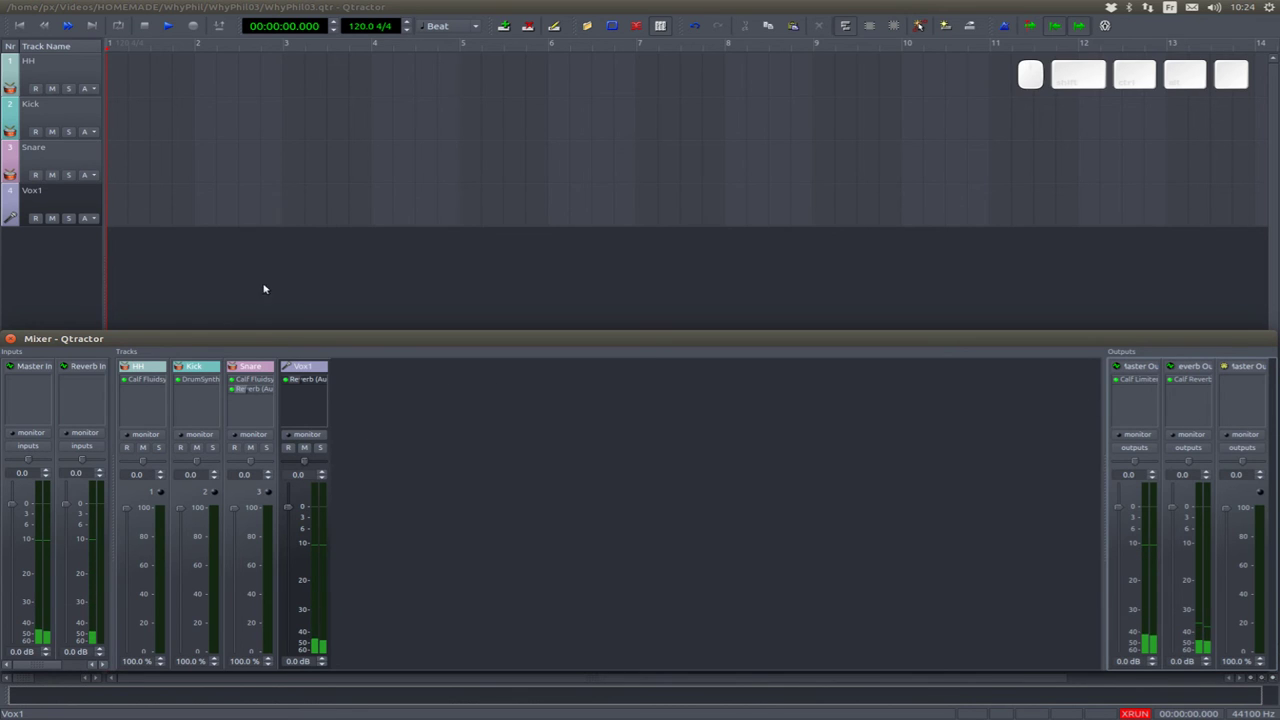
- Save the session under the new name template.qtr in the WhyPhil03 folder
{"action": "left_click", "coordinate": [30, 10]}
{"action": "left_click", "coordinate": [20, 8]}
{"action": "left_click", "coordinate": [37, 6]}
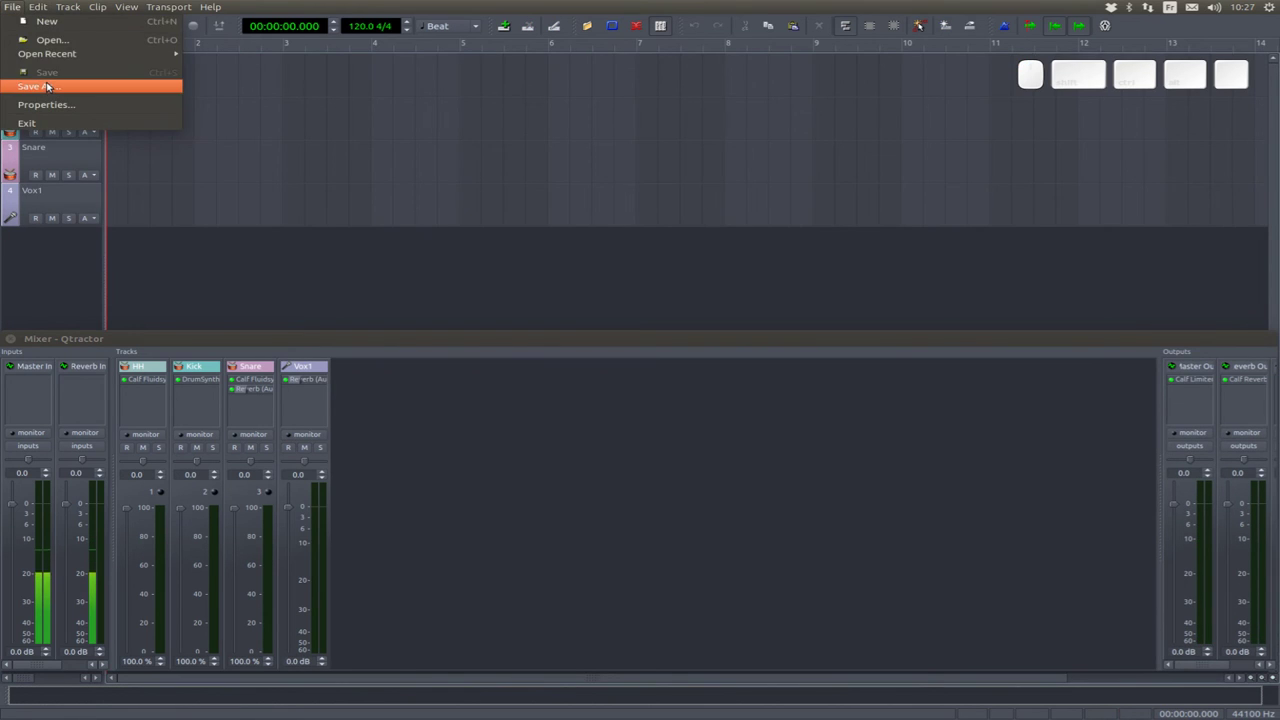
{"action": "left_click", "coordinate": [50, 84]}
{"action": "key", "text": "End"}
{"action": "key", "text": "ctrl+shift+Left"}
{"action": "key", "text": "BackSpace"}
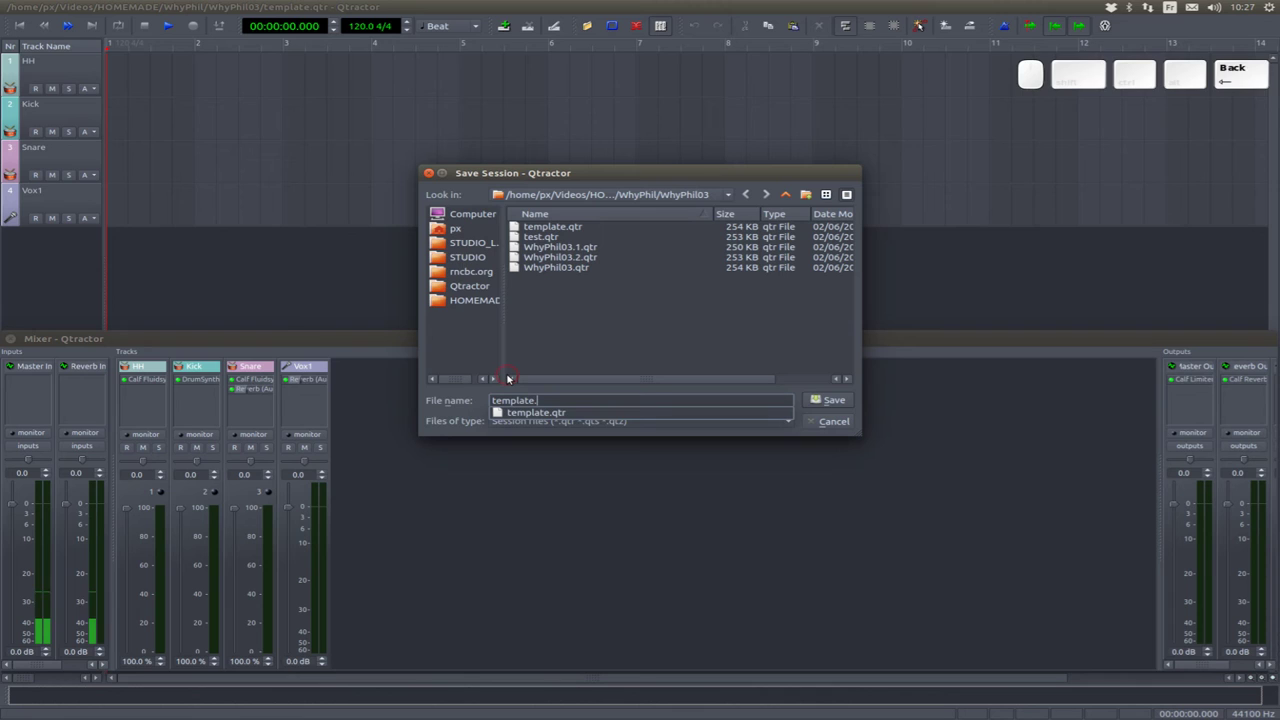
{"action": "key", "text": "Return"}
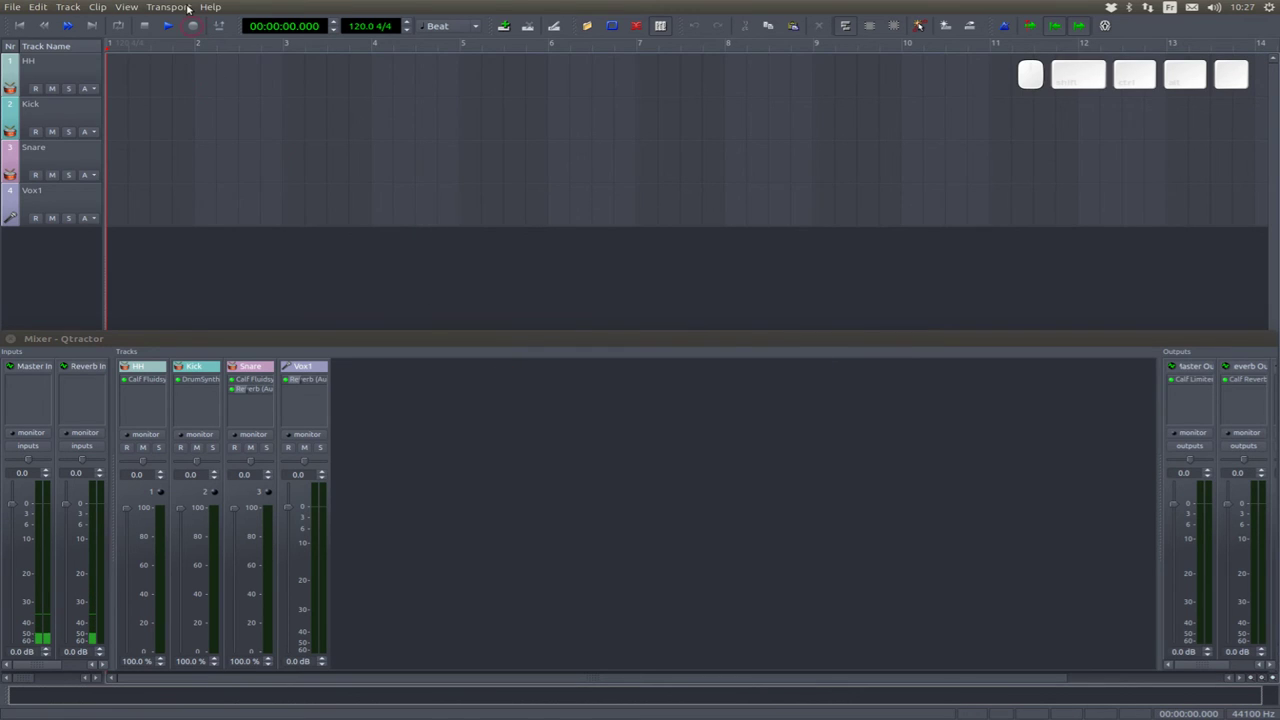
- Reach the View menu to set template.qtr as the default session template
{"action": "left_click", "coordinate": [182, 6]}
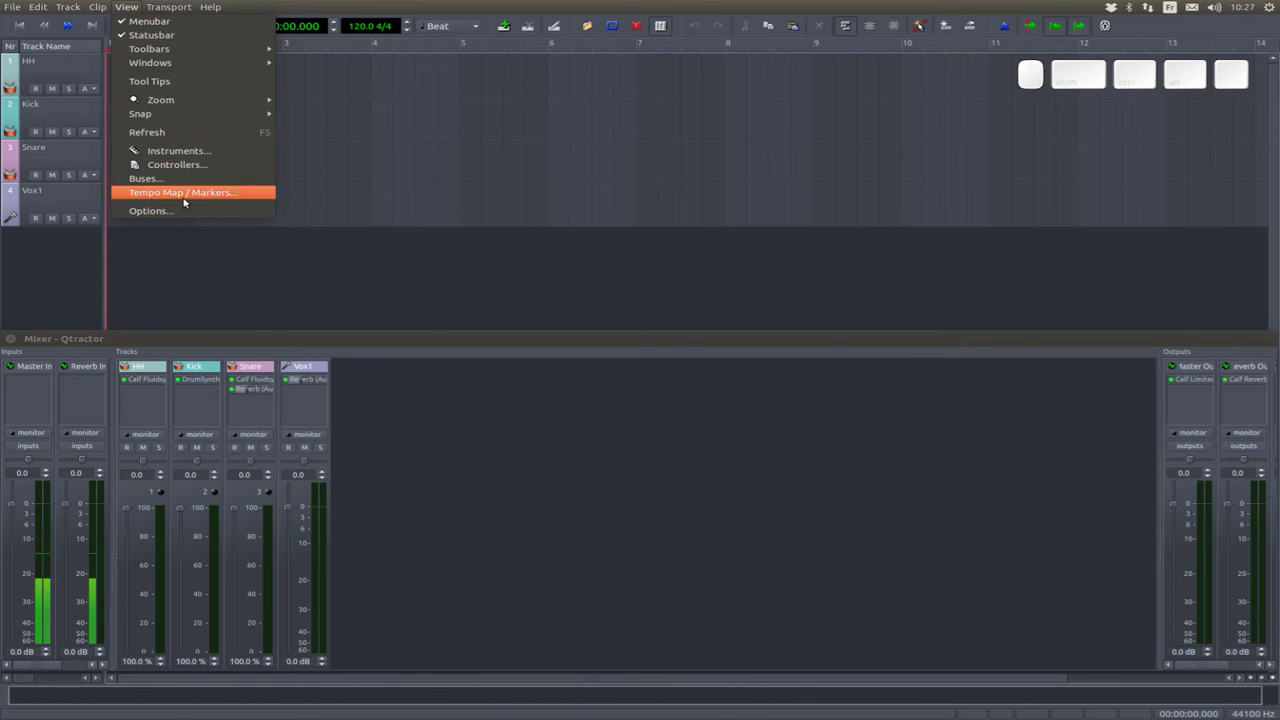
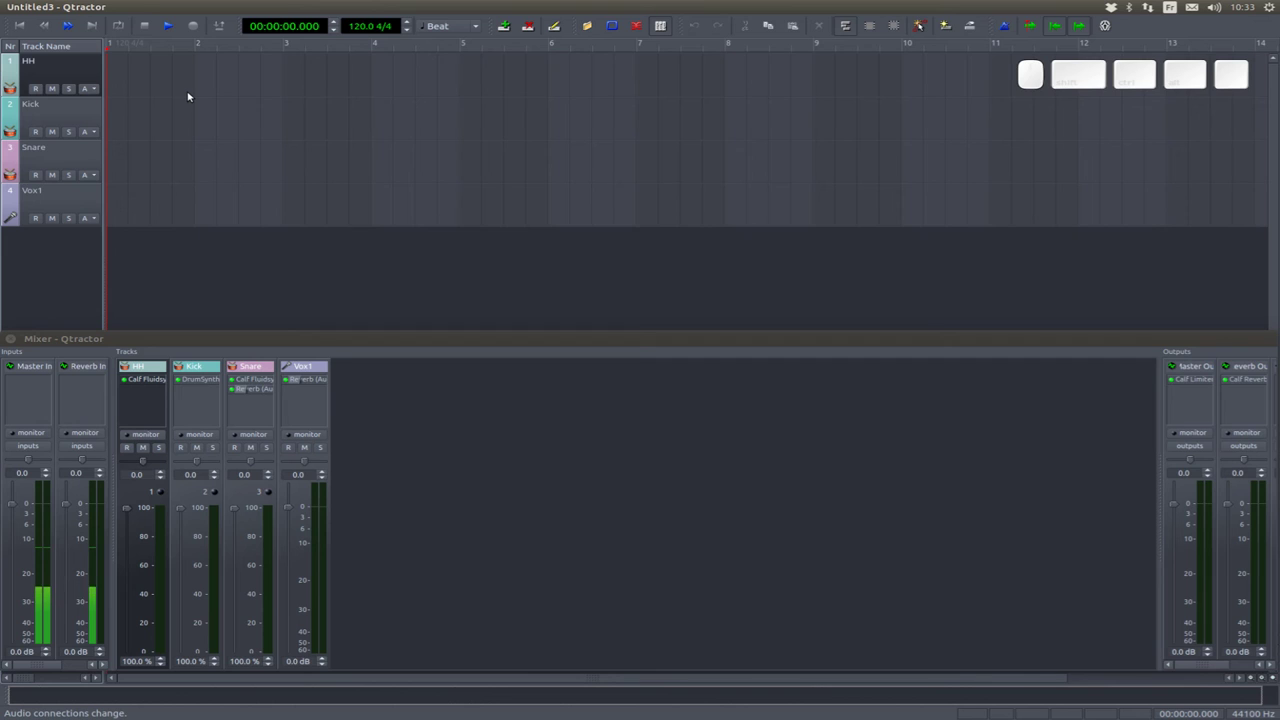
- Name the new session Allright in the Dropbox STUDIO/Qtractor folder and accept creating the missing directory
{"action": "key", "text": "c"}
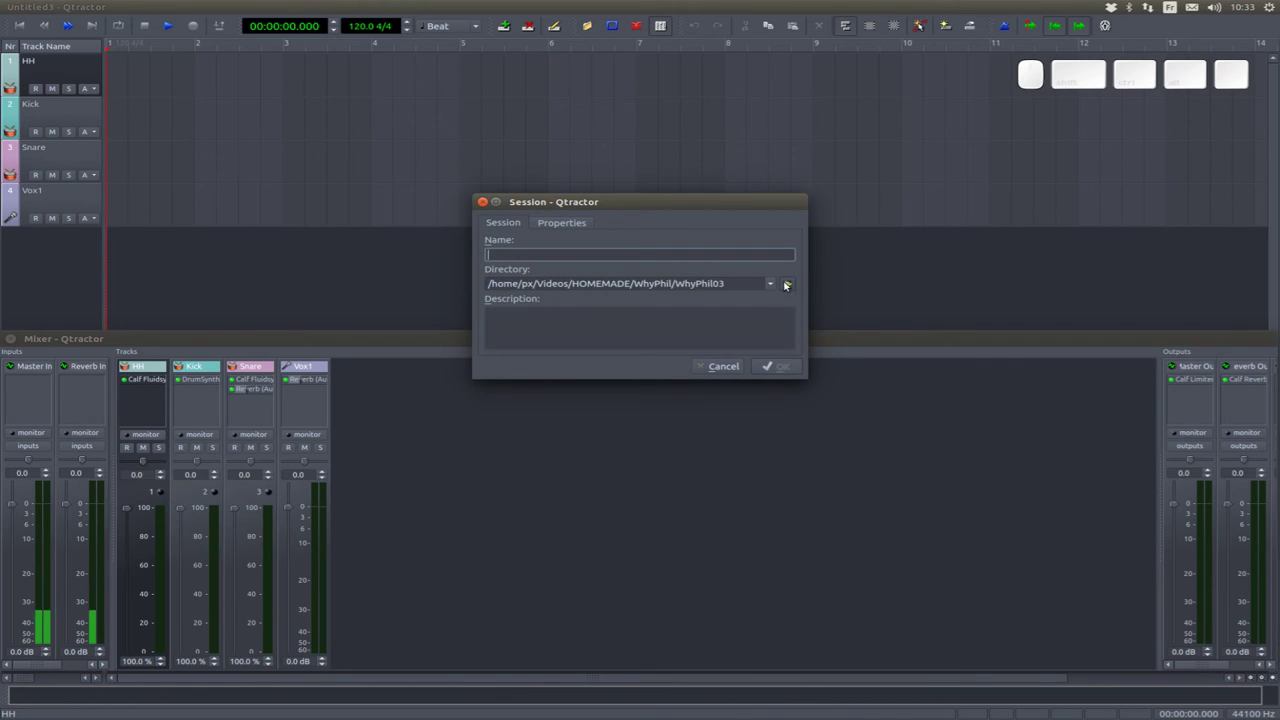
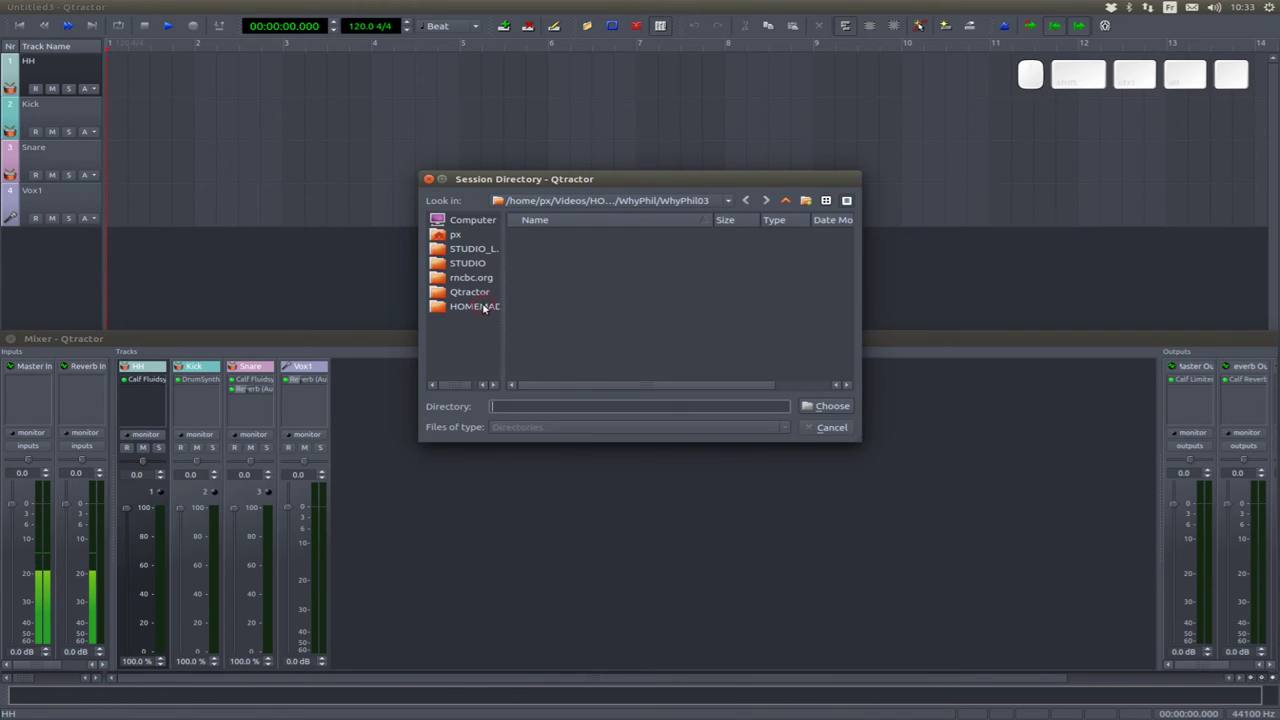
{"action": "left_click", "coordinate": [482, 289]}
{"action": "left_click", "coordinate": [440, 300]}
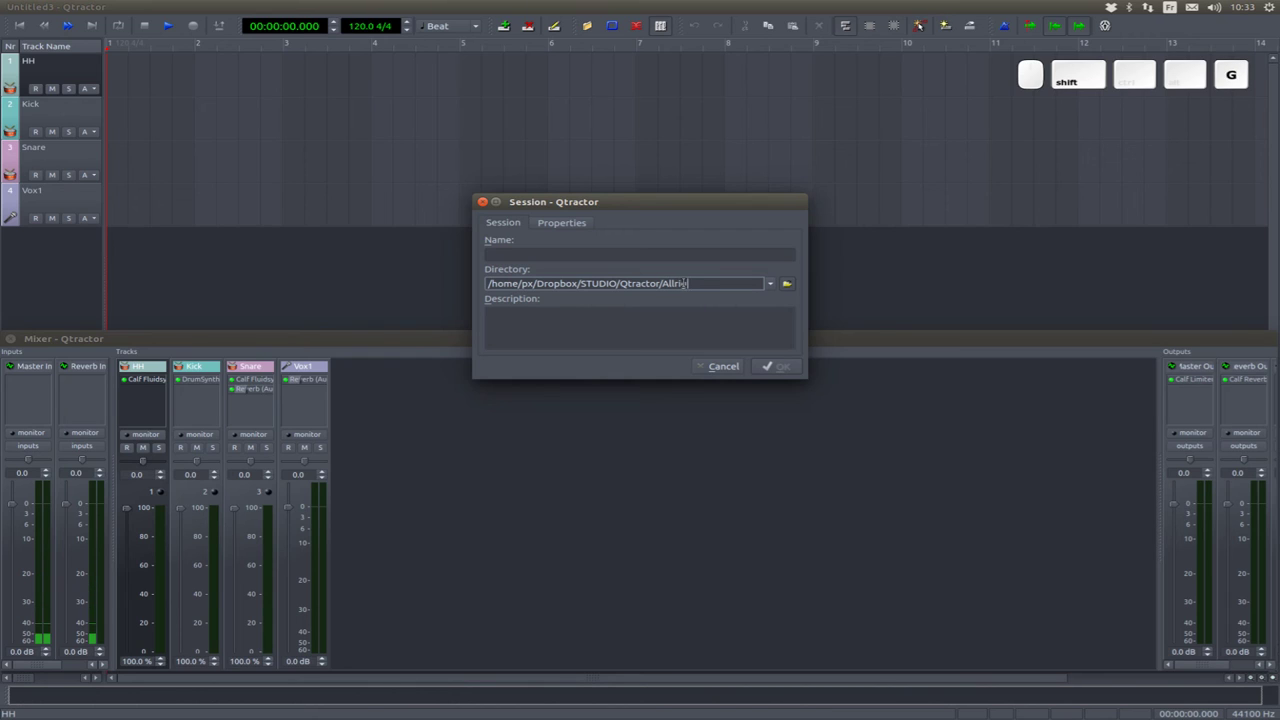
{"action": "key", "text": "ctrl+c"}
{"action": "key", "text": "shift+Tab"}
{"action": "key", "text": "ctrl+v"}
{"action": "key", "text": "Return"}
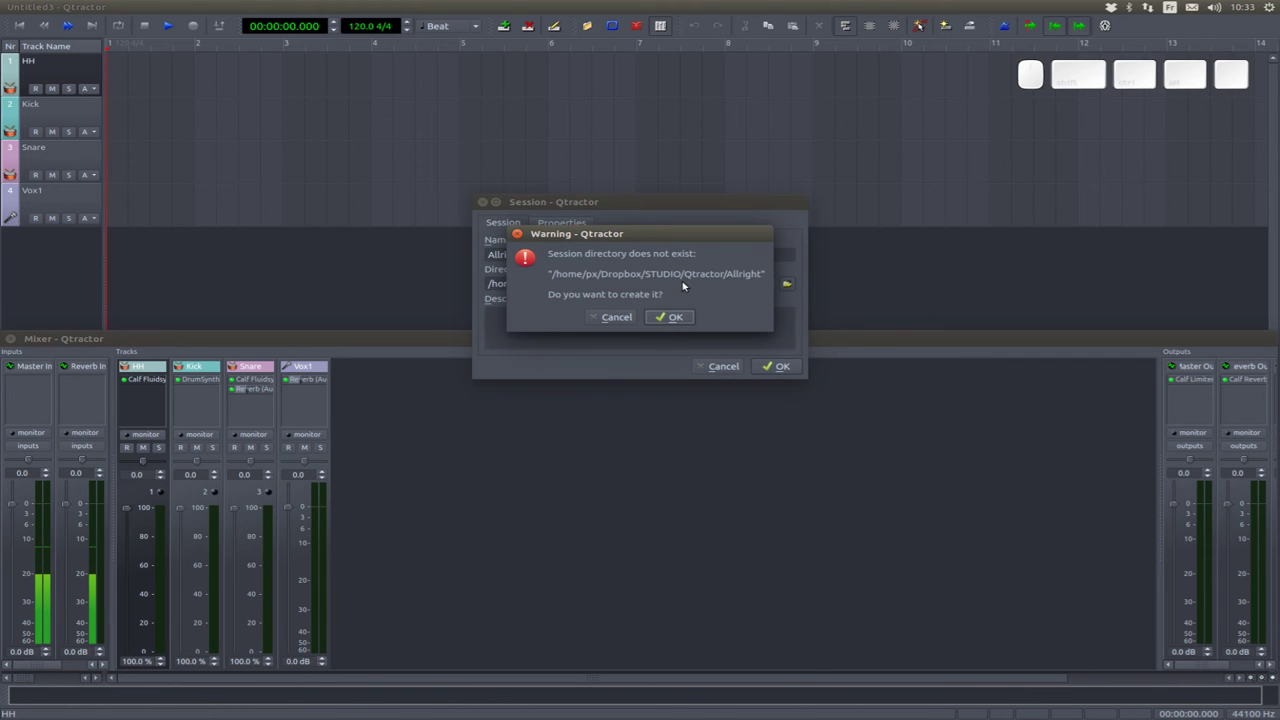
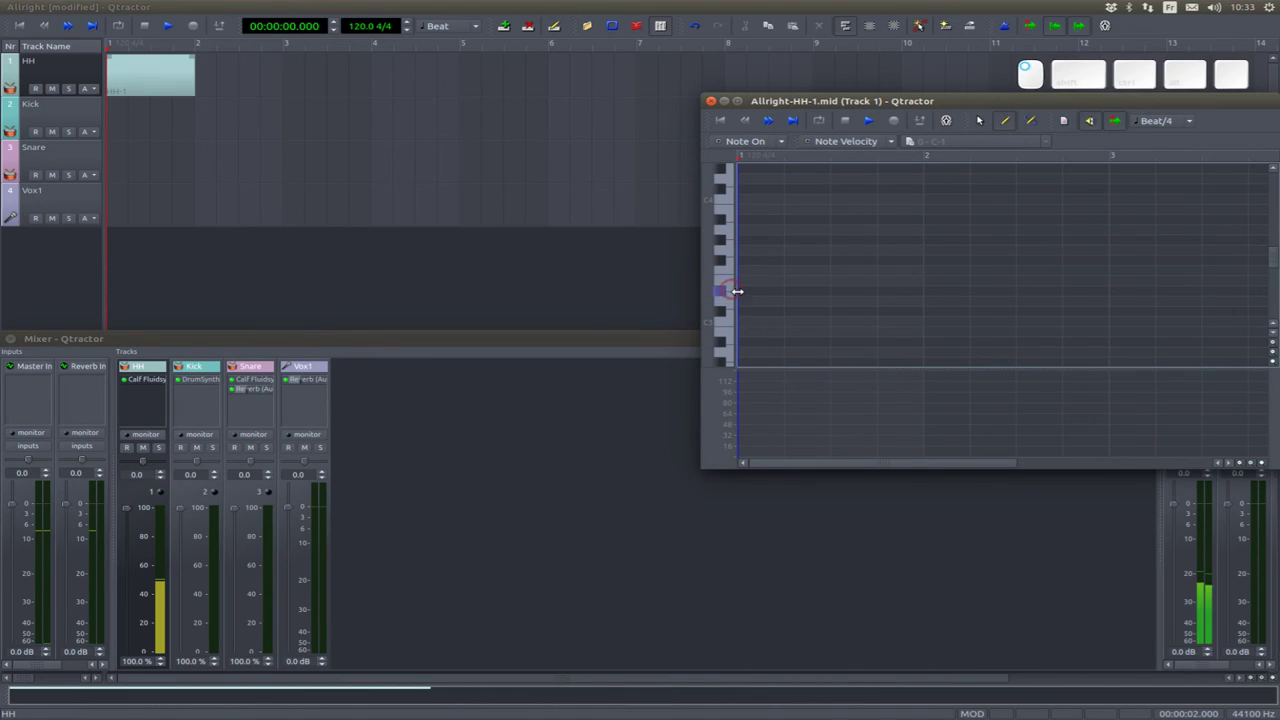
- Draw four evenly spaced hi-hat notes in the first bar and select them all
{"action": "left_click", "coordinate": [980, 116]}
{"action": "left_click", "coordinate": [980, 116]}
{"action": "left_click", "coordinate": [980, 116]}
{"action": "left_click", "coordinate": [980, 116]}
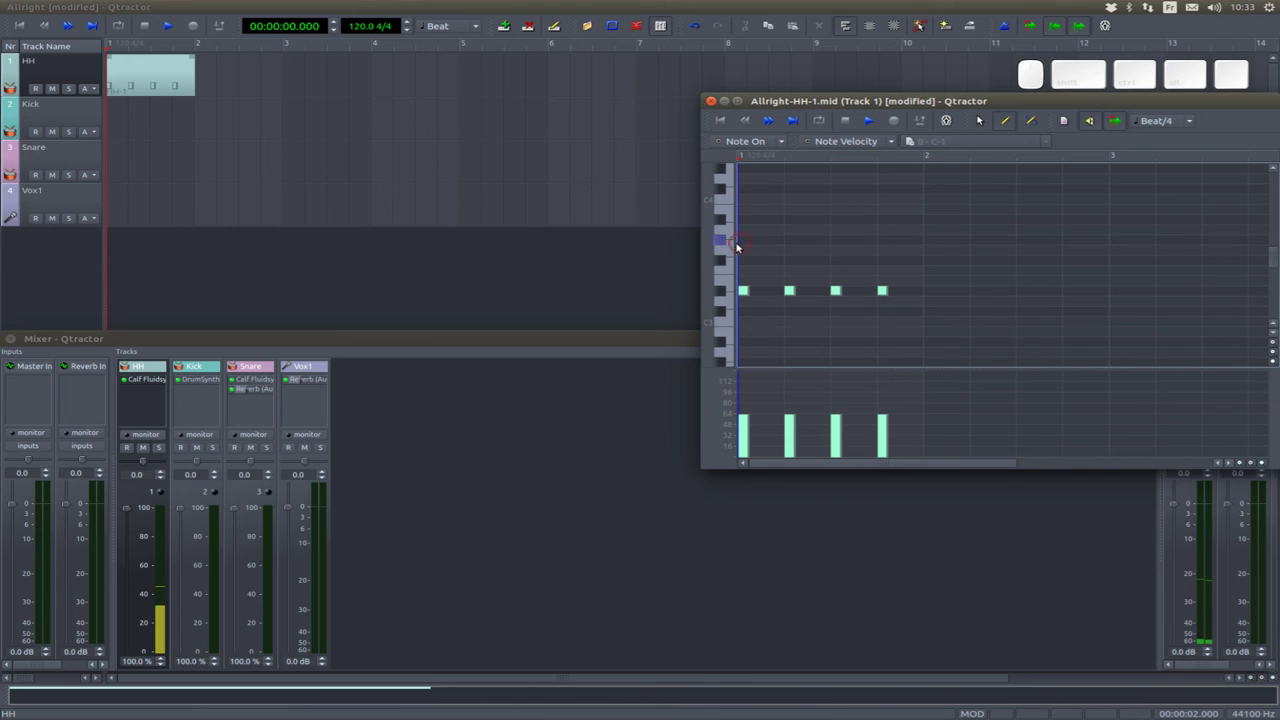
{"action": "left_click", "coordinate": [980, 116]}
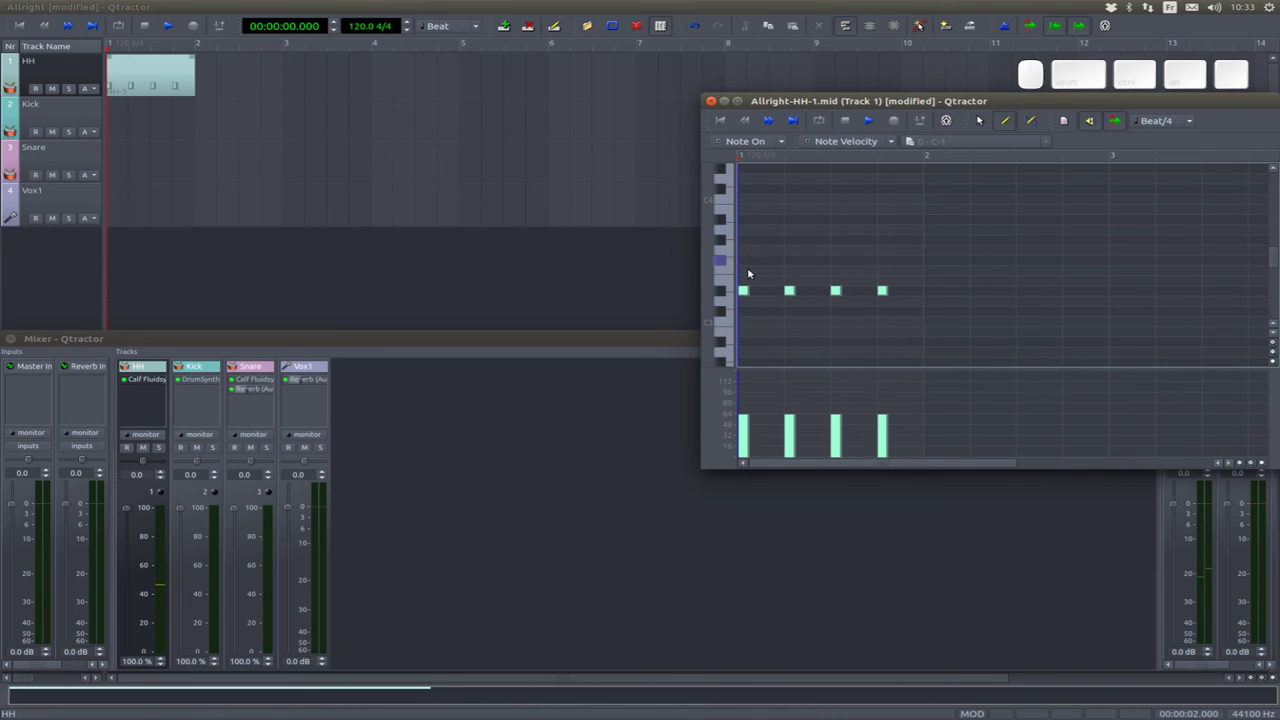
{"action": "key", "text": "ctrl+a"}
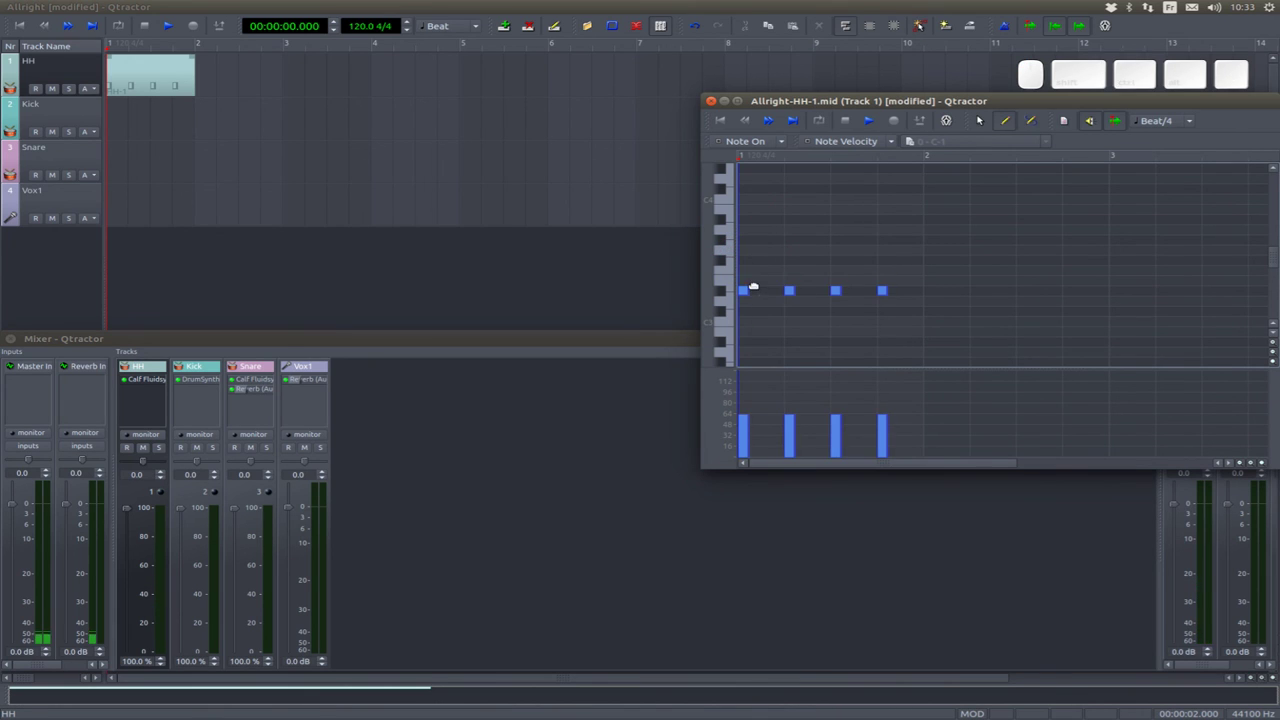